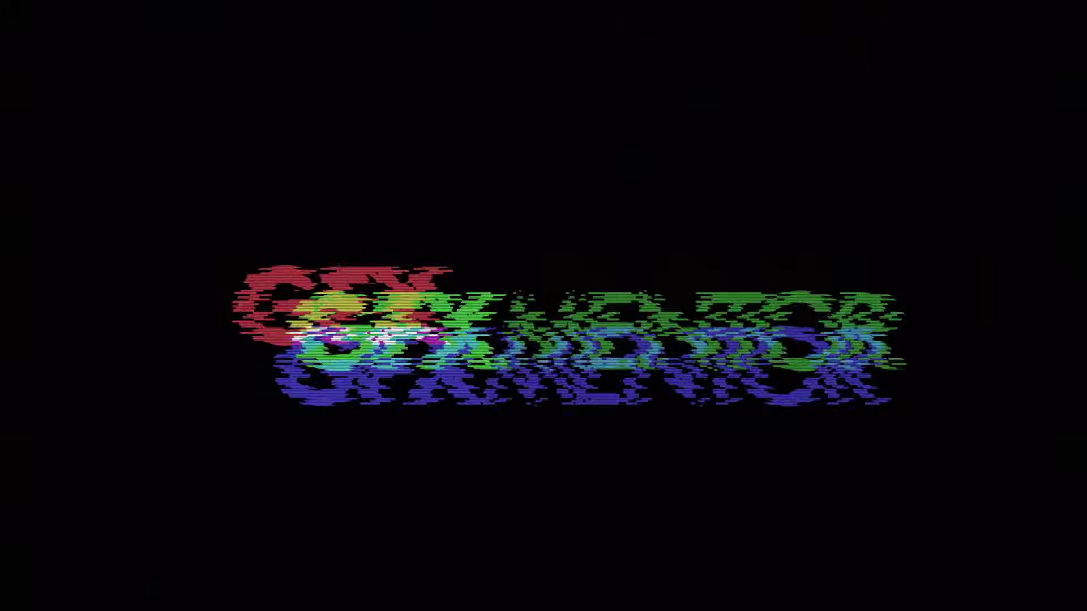
# Preview the GFX Mentor intro section, then return near the sequence start and play briefly.
pyautogui.press('Num_Lock')
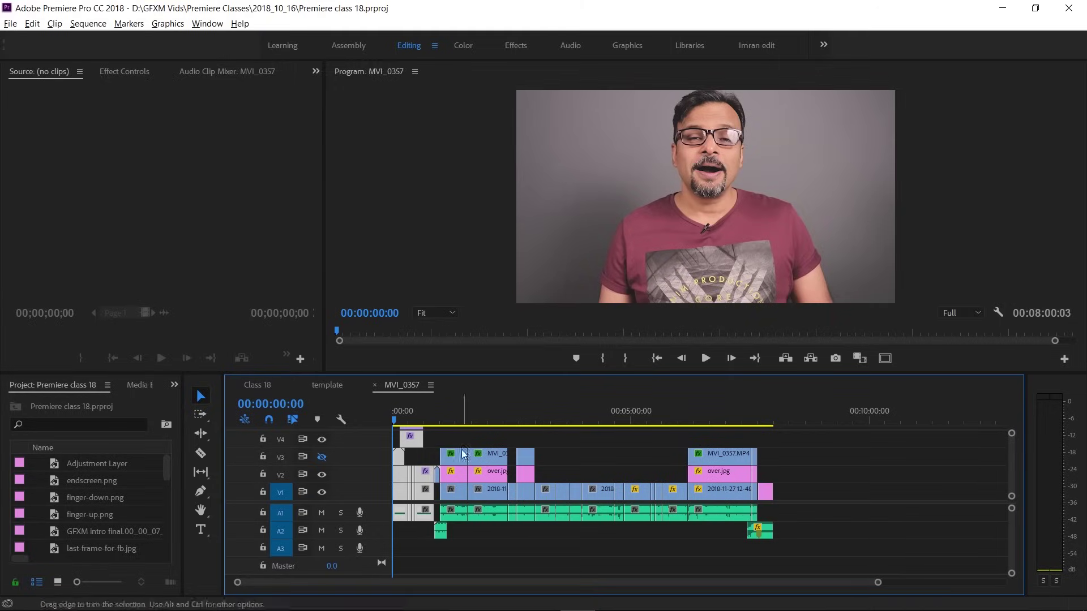
pyautogui.moveTo(446, 421); pyautogui.dragTo(436, 423)
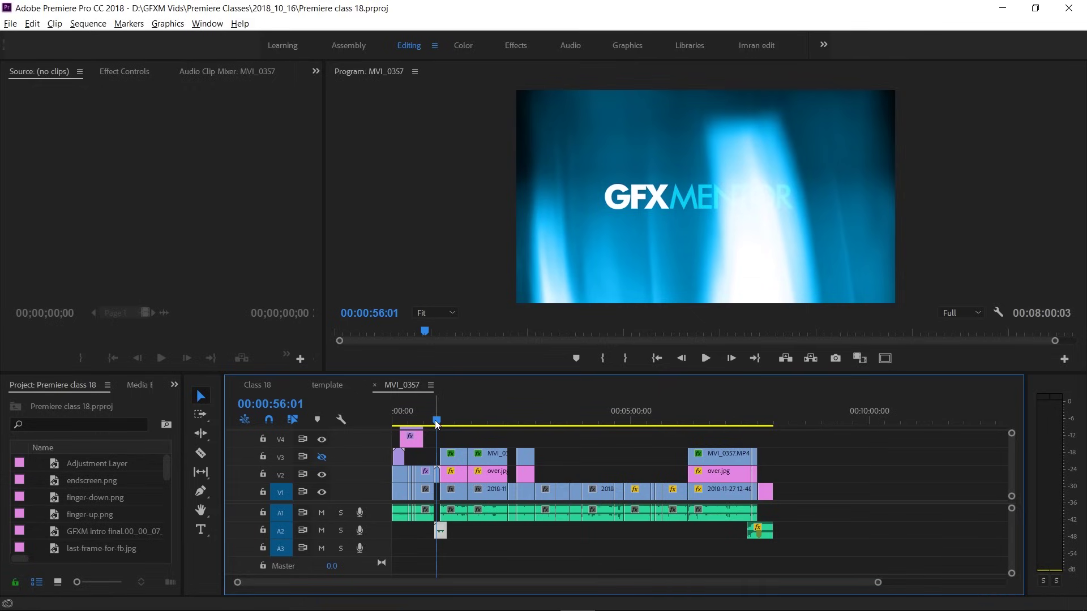
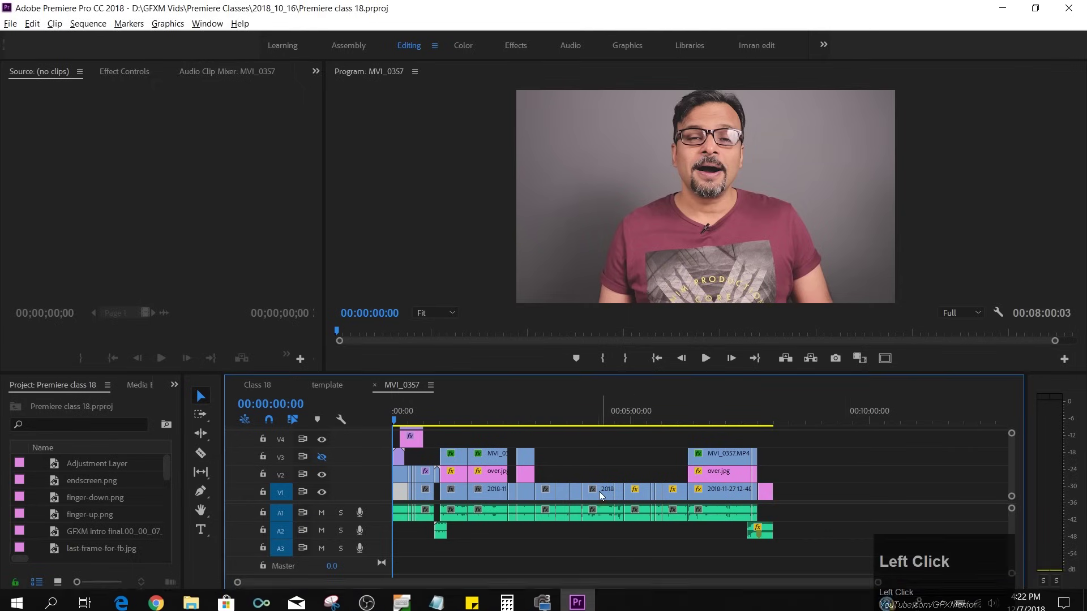
pyautogui.press('space')
pyautogui.moveTo(503, 404); pyautogui.dragTo(403, 499)
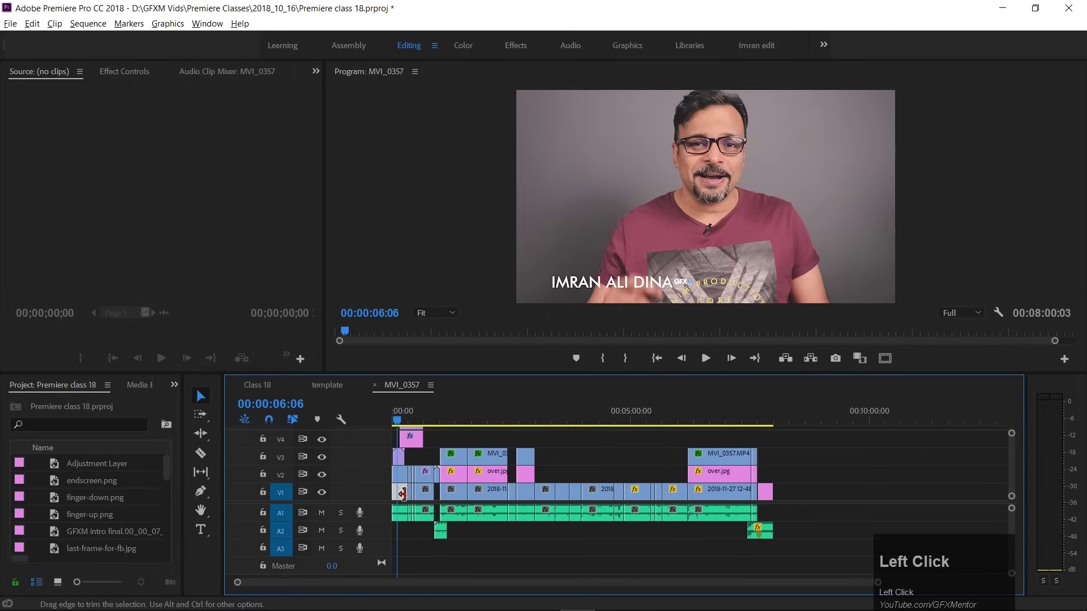
pyautogui.click(404, 475)
pyautogui.press('space')
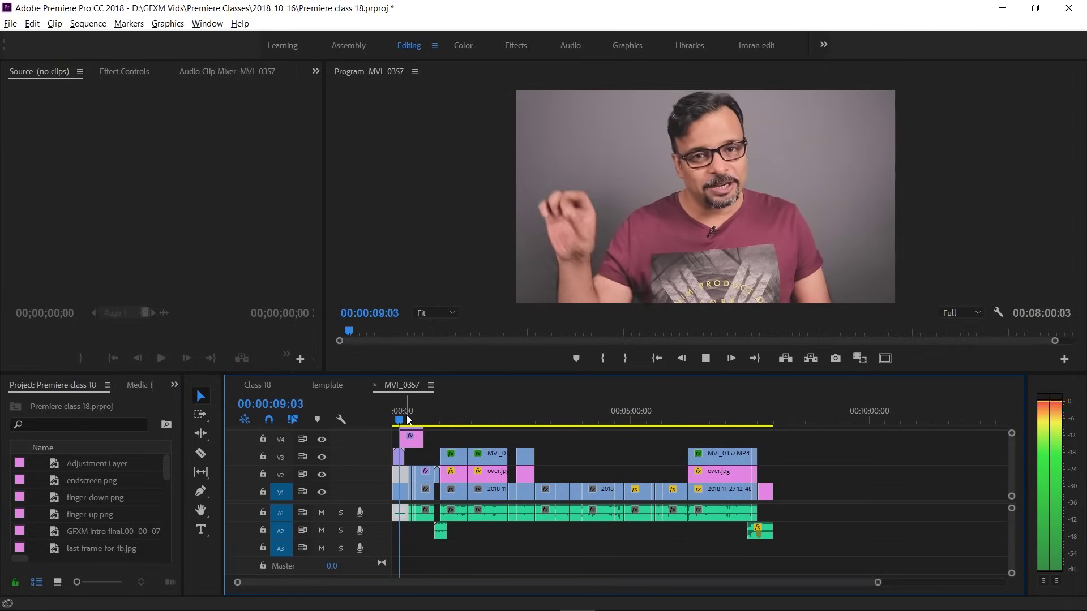
pyautogui.press('space')
# Scrub through the name title, red subtitle ticker and end screen, return to start, and enlarge the timeline to reveal V5.
pyautogui.moveTo(400, 459); pyautogui.dragTo(415, 437)
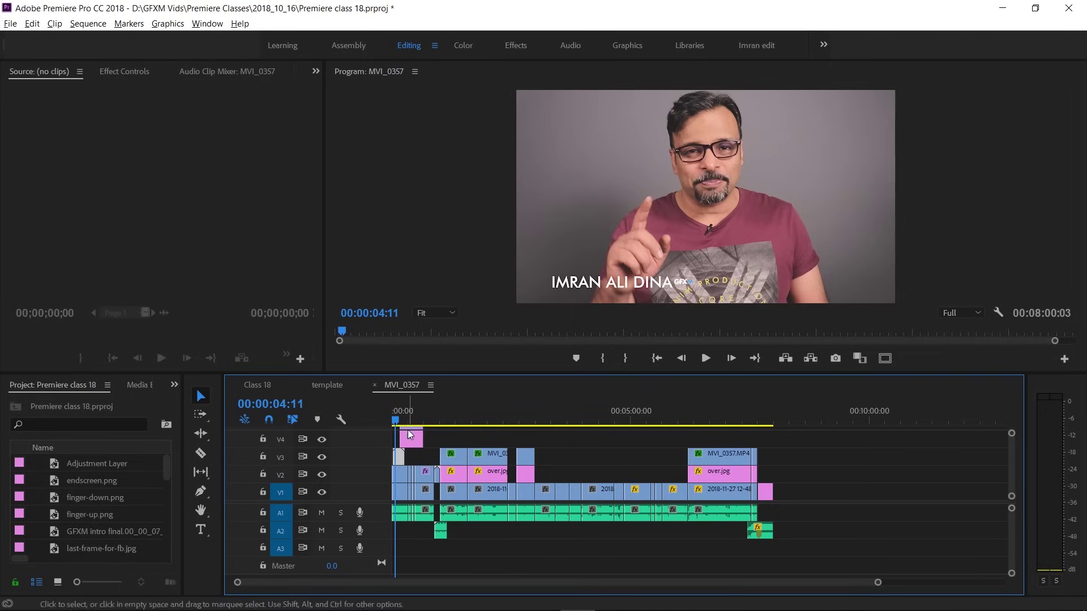
pyautogui.moveTo(408, 422); pyautogui.dragTo(579, 281)
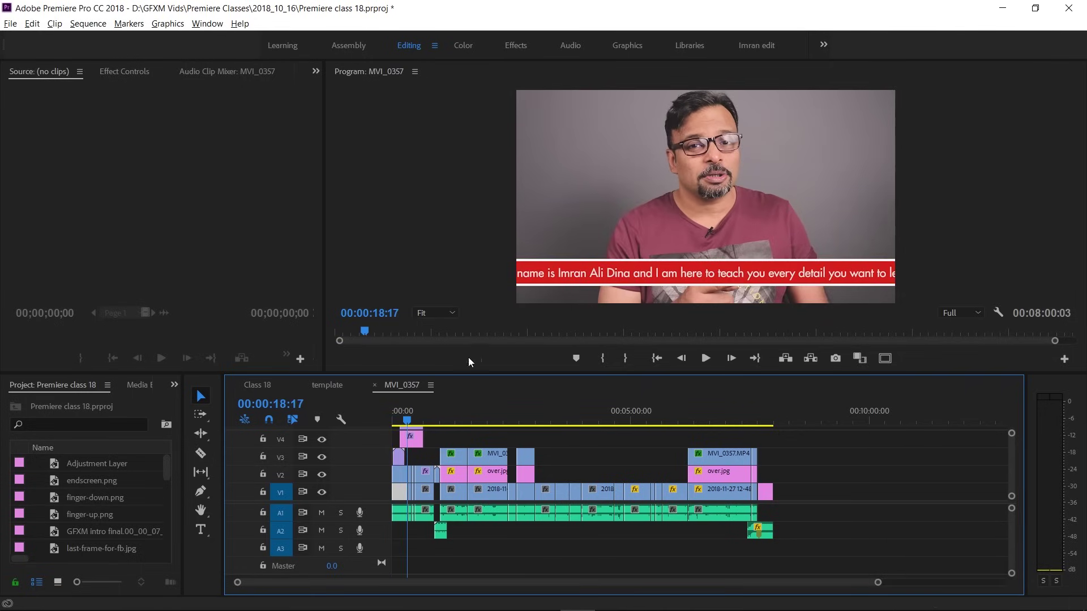
pyautogui.moveTo(420, 424); pyautogui.dragTo(648, 163)
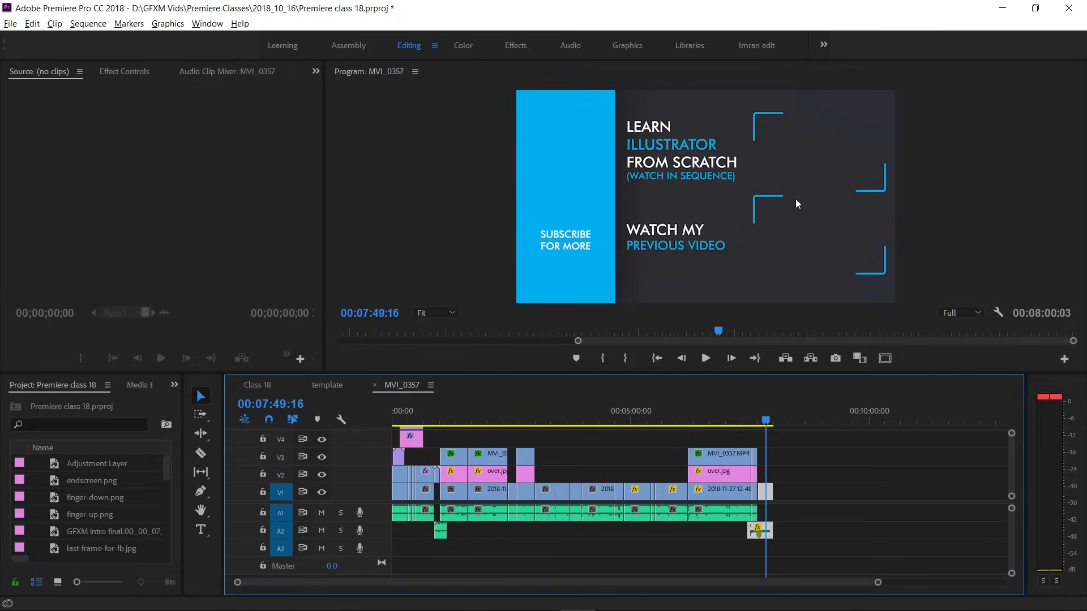
pyautogui.moveTo(769, 423); pyautogui.dragTo(395, 422)
pyautogui.moveTo(395, 422); pyautogui.dragTo(501, 458)
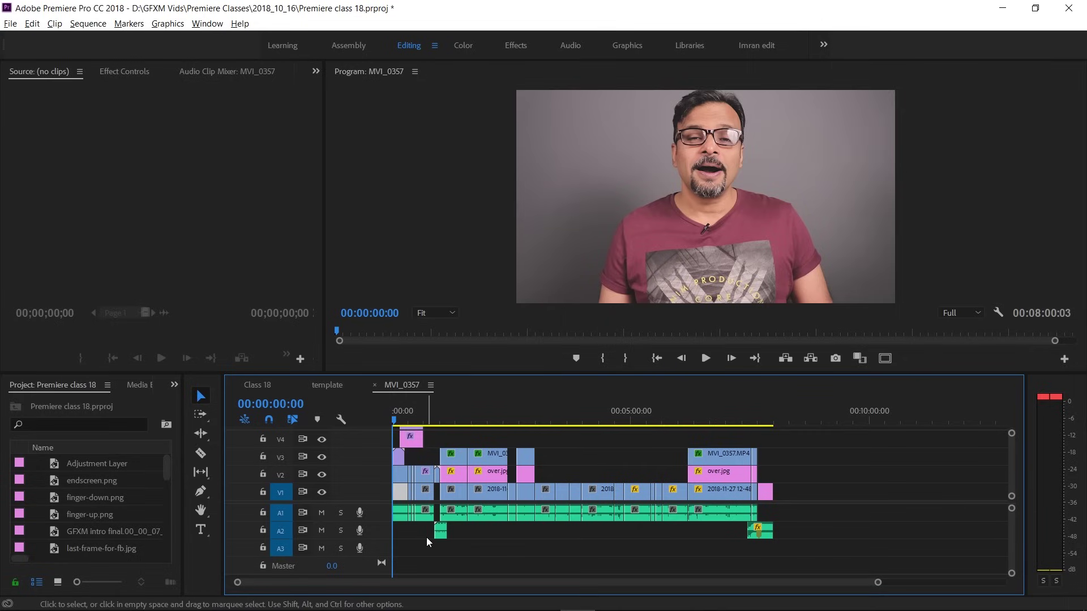
pyautogui.moveTo(433, 543); pyautogui.dragTo(514, 523)
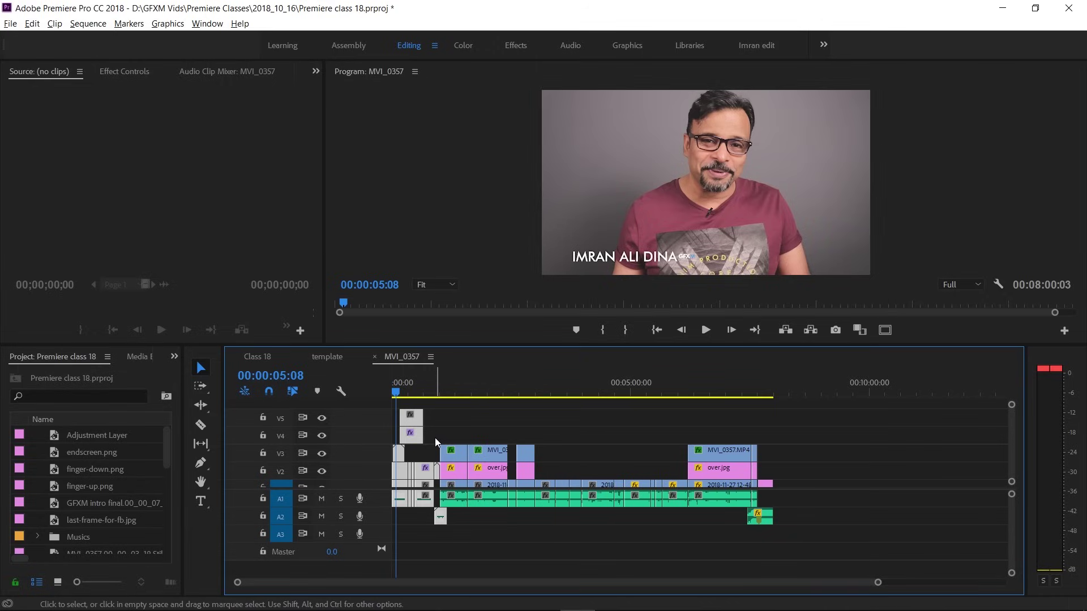
# Mark a range with In at 00:01:18:07 and Out at 00:05:15:19 in sequence MVI_0357.
pyautogui.press('/')
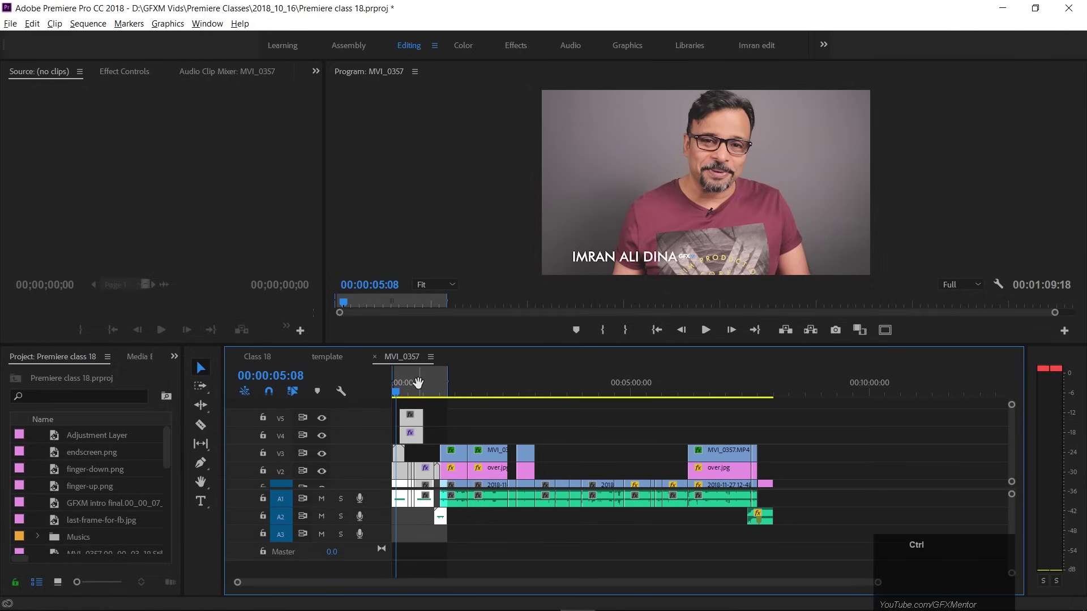
pyautogui.press('ctrl+z')
pyautogui.moveTo(459, 390); pyautogui.dragTo(462, 398)
pyautogui.press('ctrl+z')
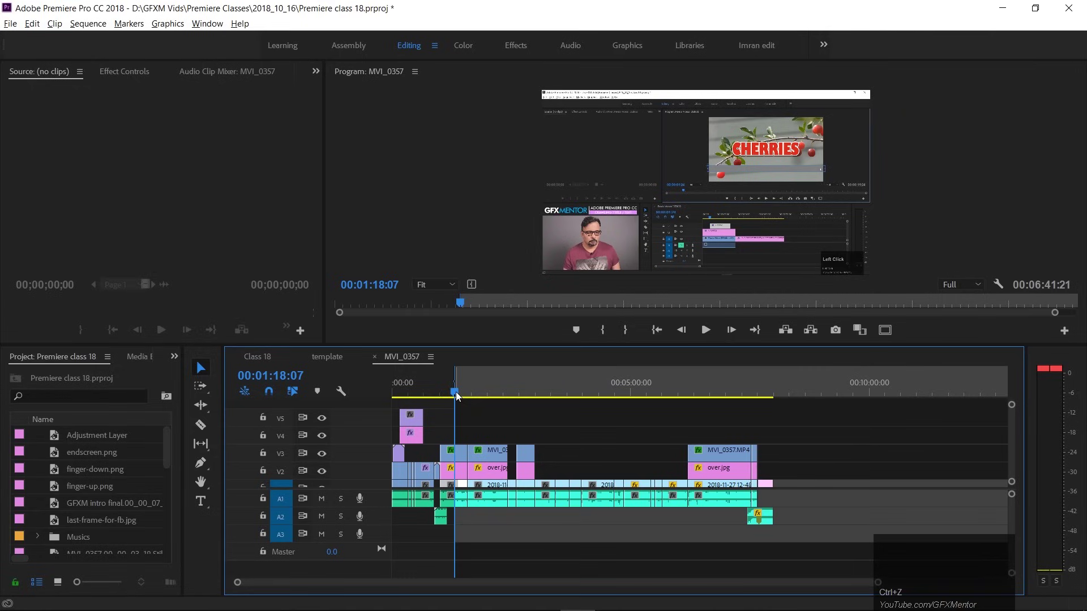
pyautogui.click(651, 393)
pyautogui.click(646, 391)
pyautogui.press('o')
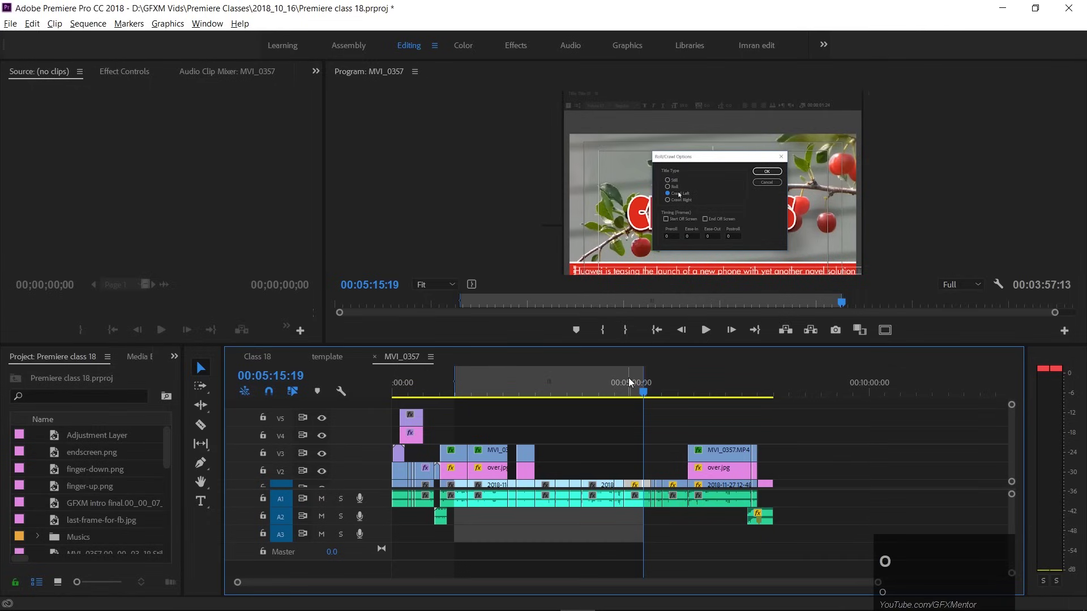
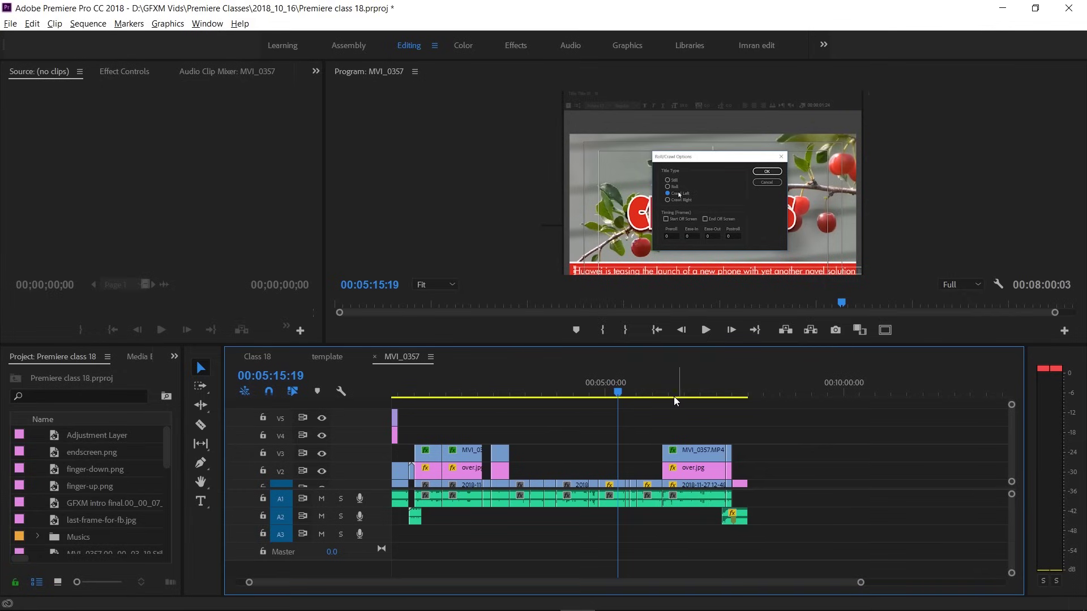
# Extend the range to the sequence end, then clear the In and Out marks so the full 00:08:00:03 counts.
pyautogui.moveTo(623, 397); pyautogui.dragTo(825, 413)
pyautogui.press('shift+o')
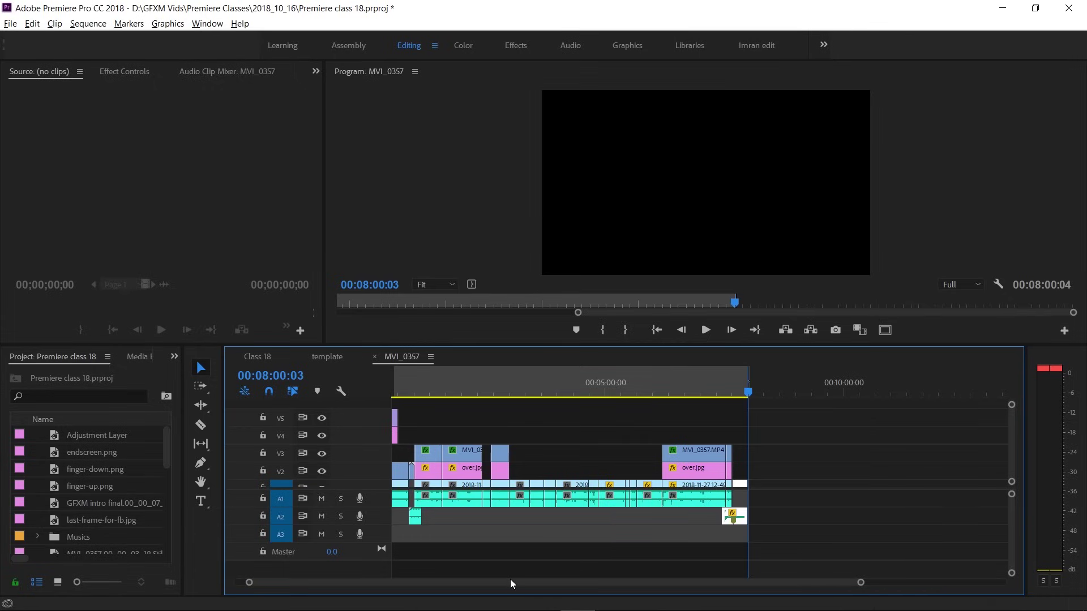
pyautogui.click(508, 581)
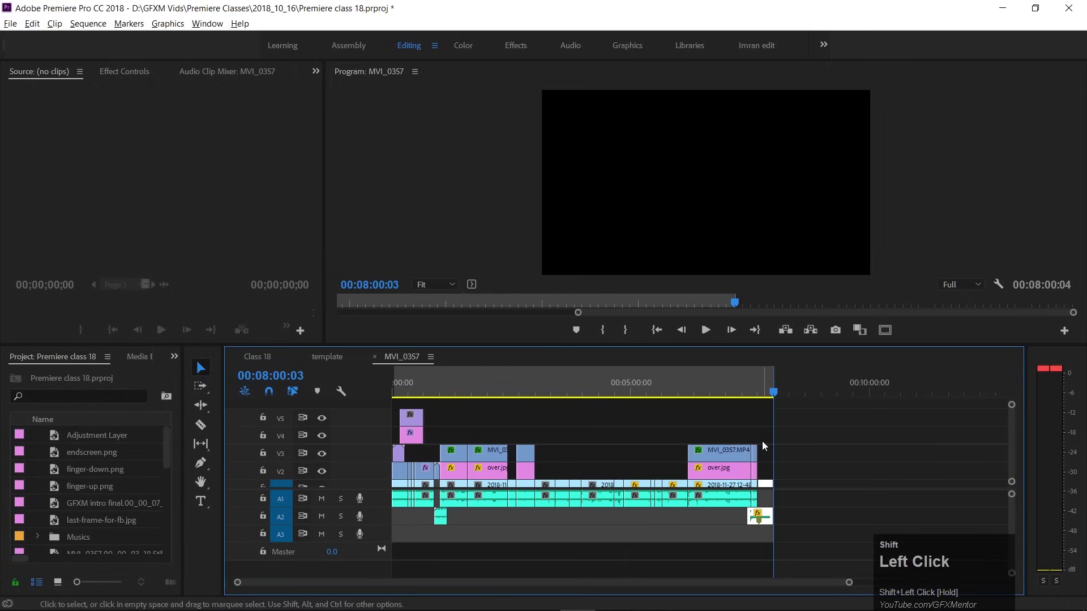
pyautogui.press('ctrl+shift+z')
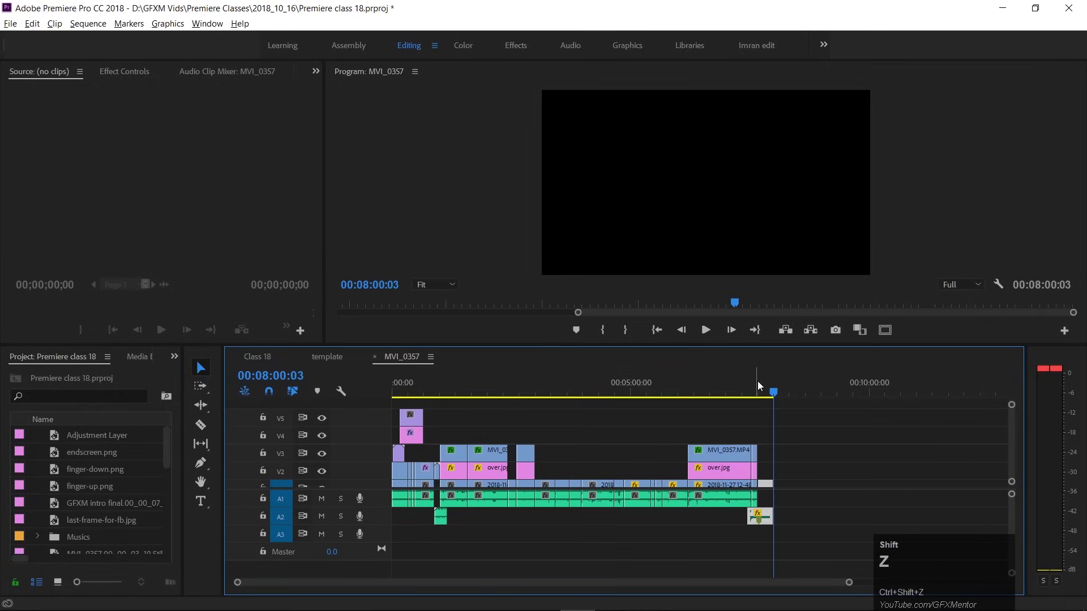
pyautogui.click(771, 393)
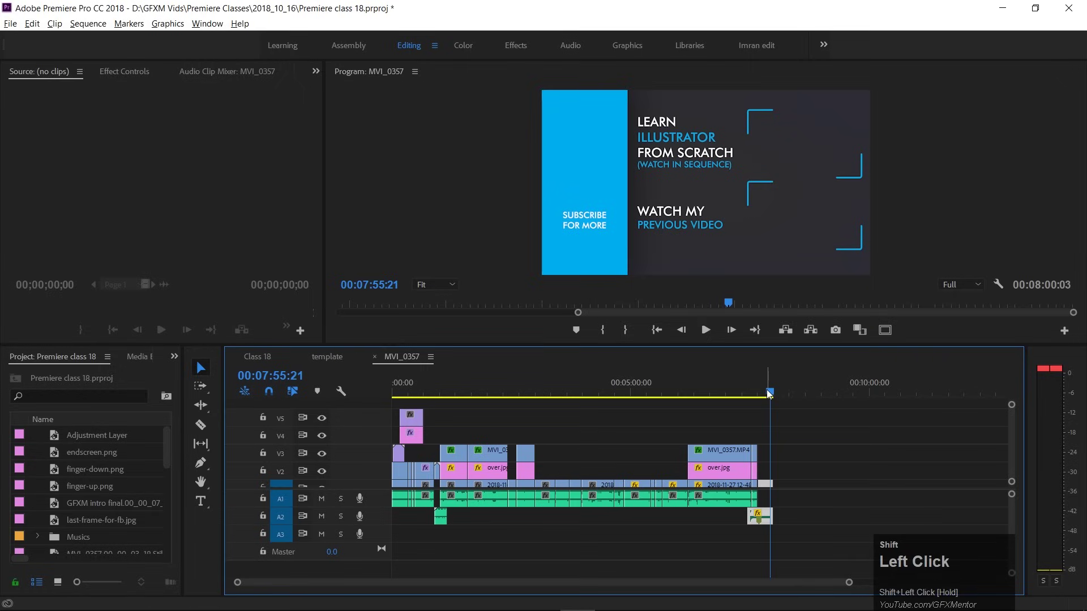
# Return the playhead to the start and bring up the File menu's Export options.
pyautogui.moveTo(400, 391); pyautogui.dragTo(7, 28)
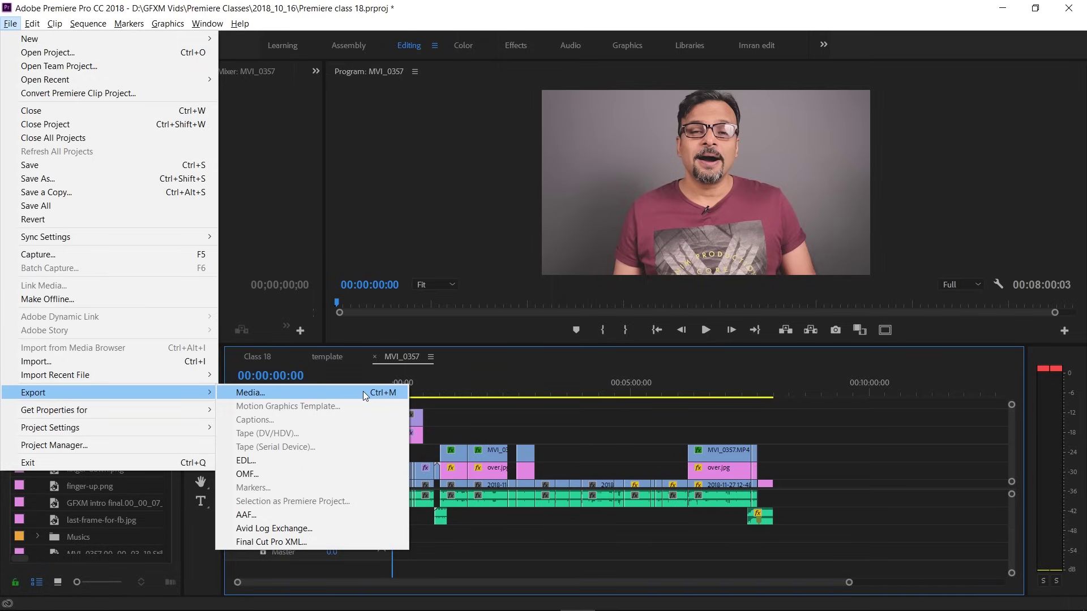
# Bring up Export Settings, toggle Match Sequence Settings on then off, and reach the Format list.
pyautogui.click(370, 396)
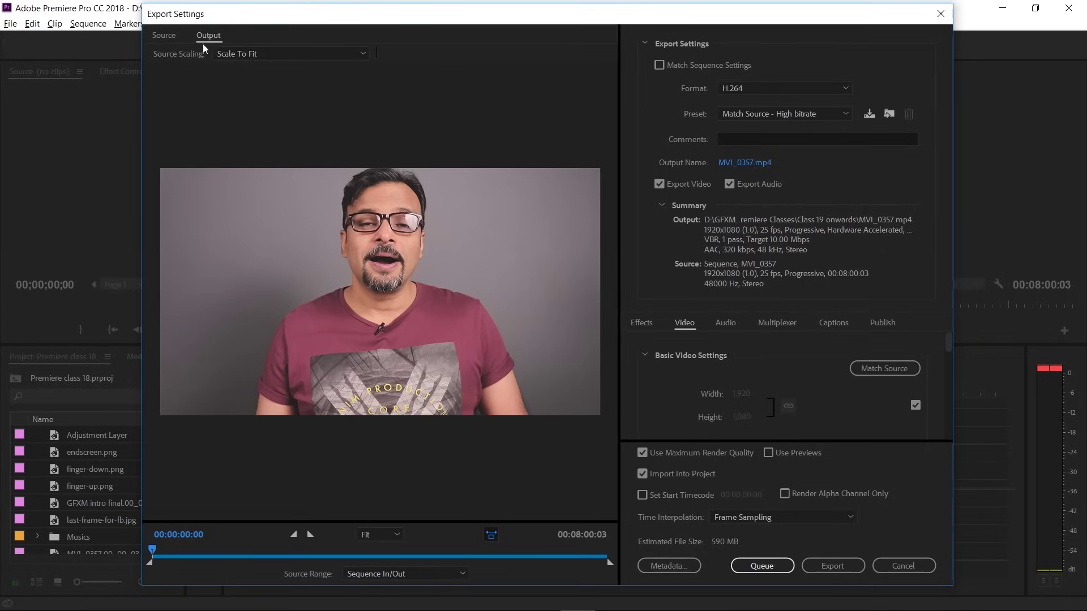
pyautogui.moveTo(244, 22); pyautogui.dragTo(665, 77)
pyautogui.click(653, 76)
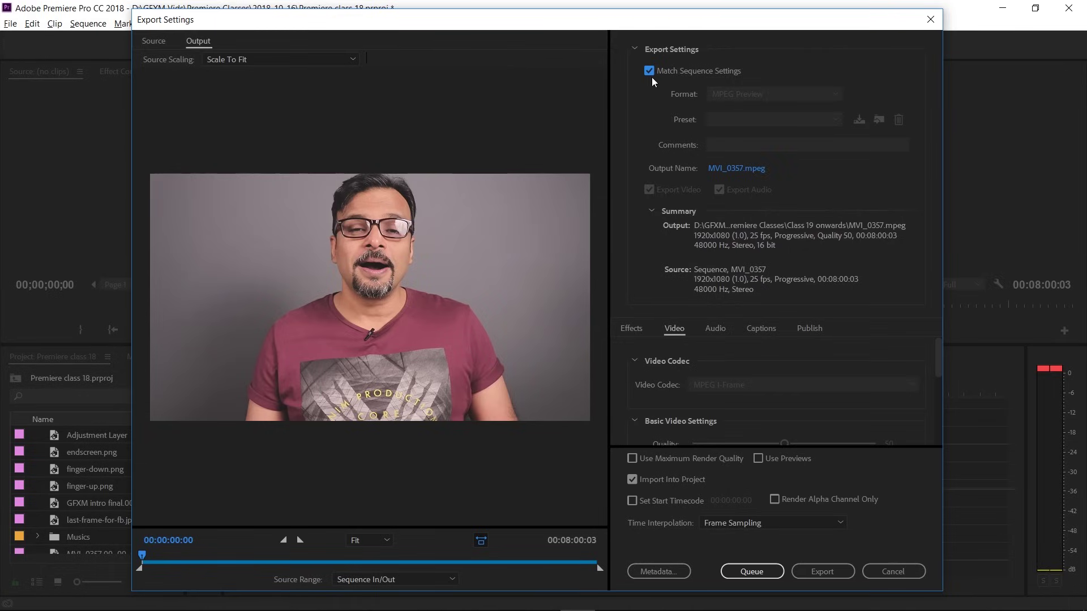
pyautogui.moveTo(651, 72); pyautogui.dragTo(777, 97)
# Keep H.264 as the export format and Match Source - High bitrate as the preset after browsing both lists.
pyautogui.click(777, 97)
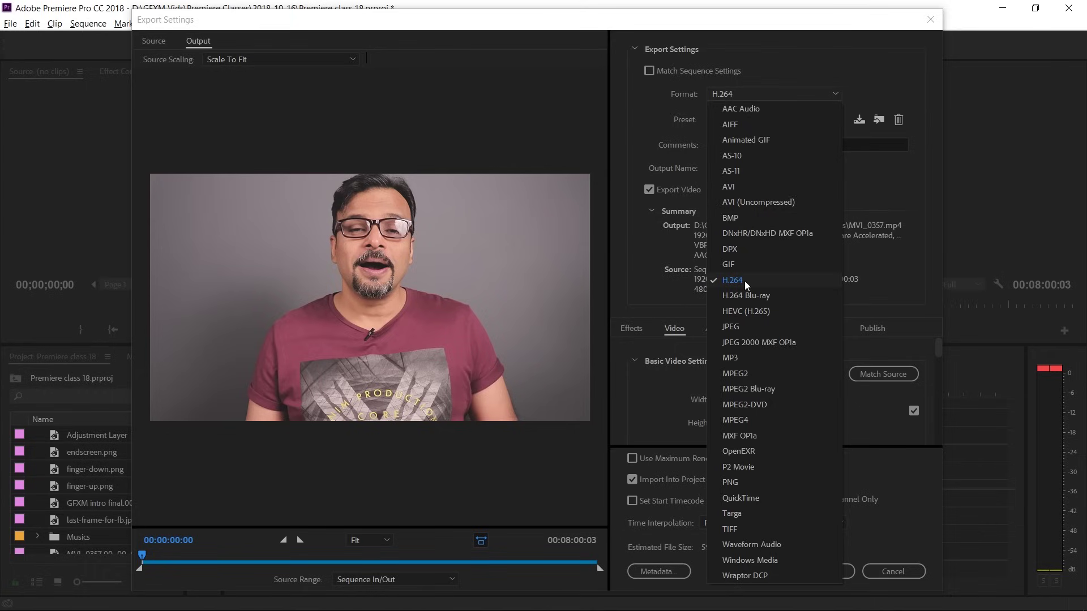
pyautogui.click(746, 284)
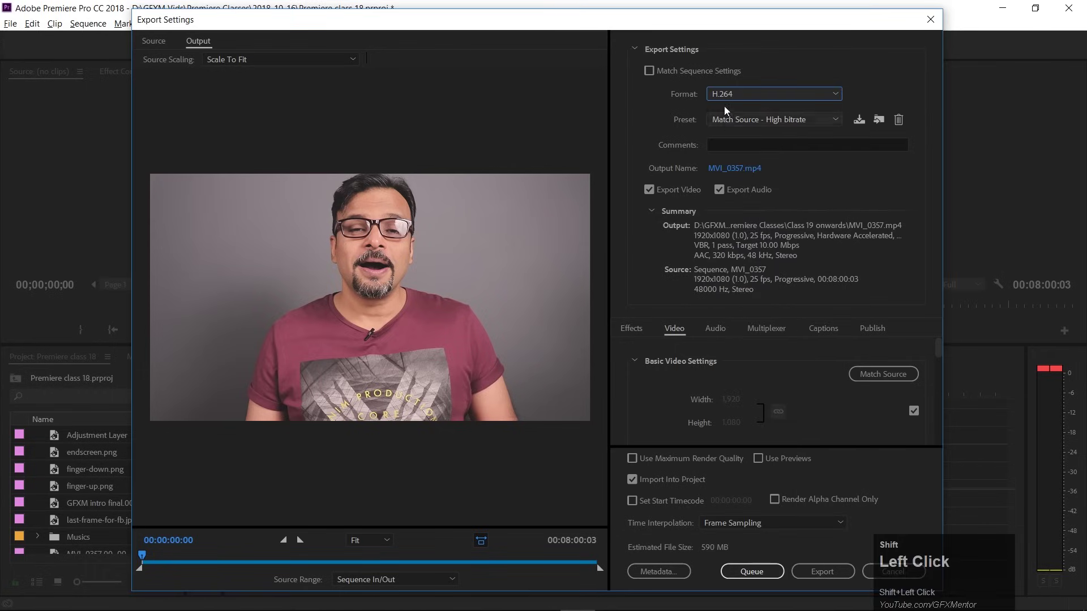
pyautogui.moveTo(819, 126); pyautogui.dragTo(892, 325)
pyautogui.moveTo(892, 318); pyautogui.dragTo(821, 140)
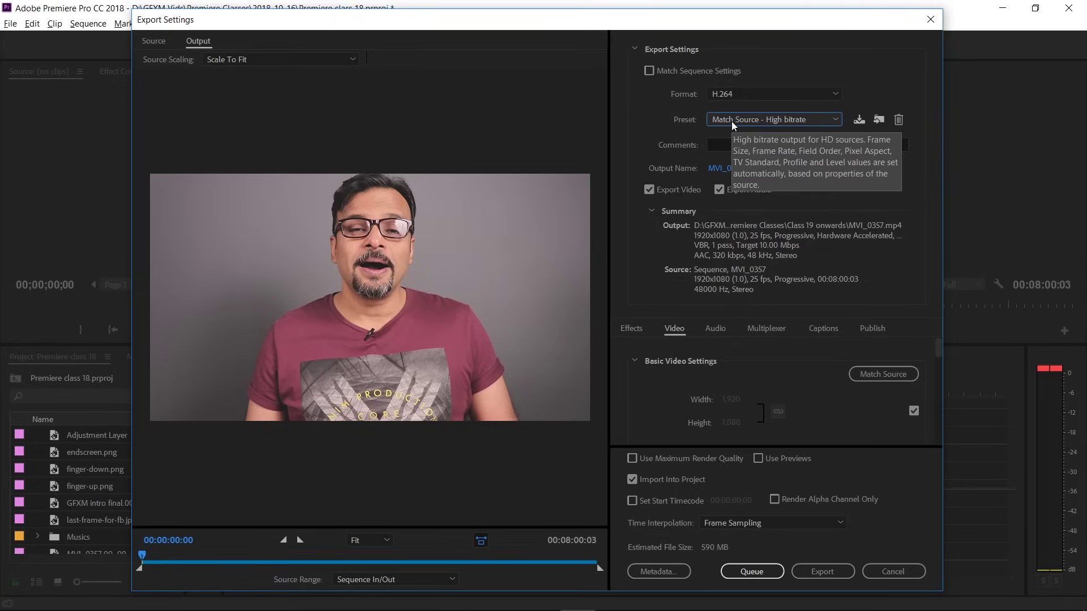
pyautogui.click(775, 124)
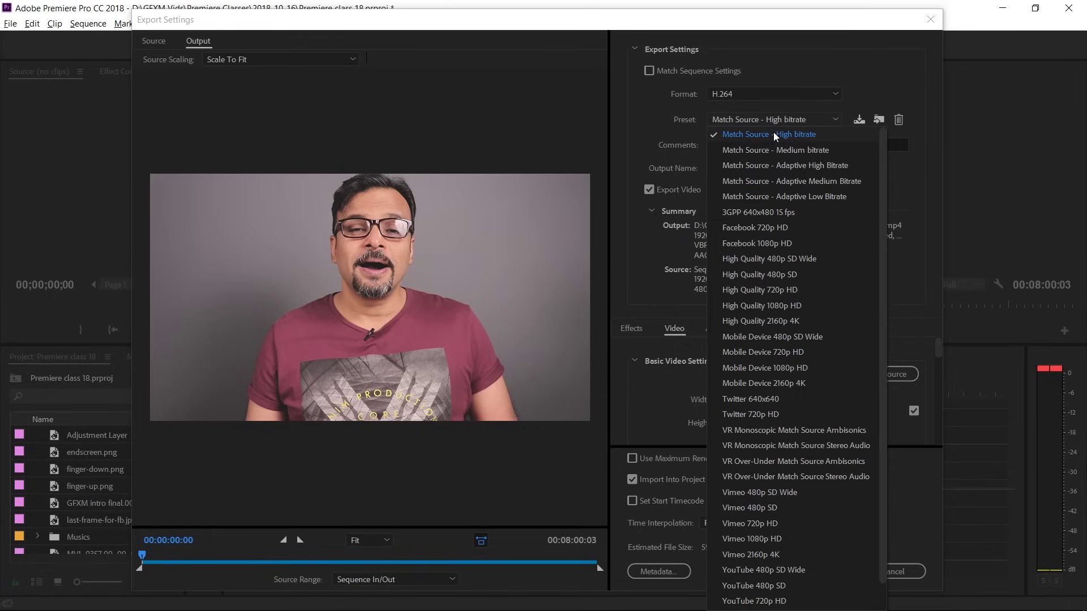
pyautogui.click(775, 135)
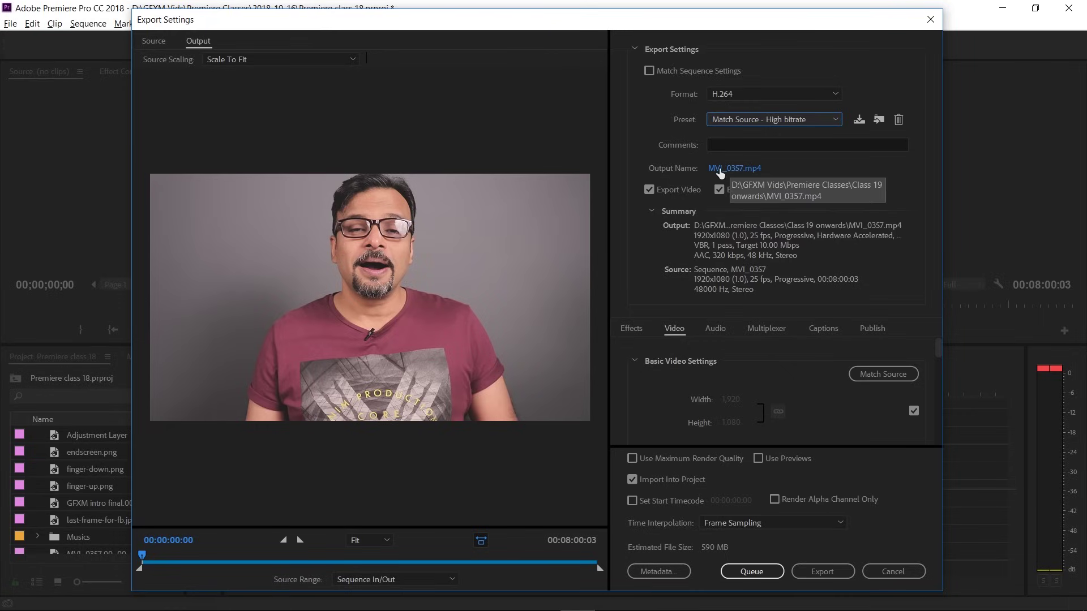
# Choose the output location and create a new 'Test Render' folder on DATA (D:).
pyautogui.click(741, 171)
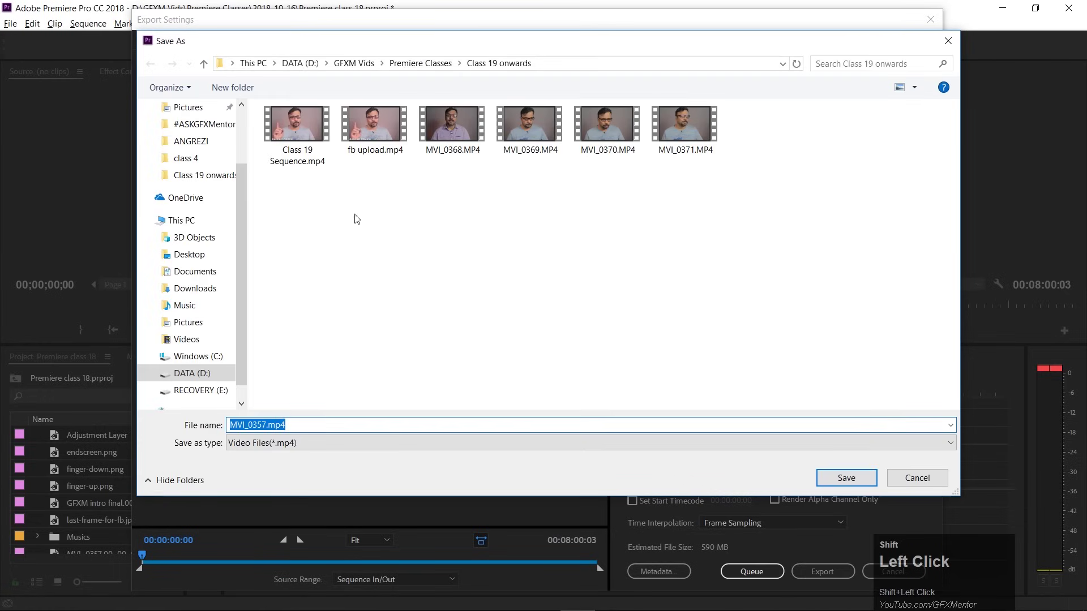
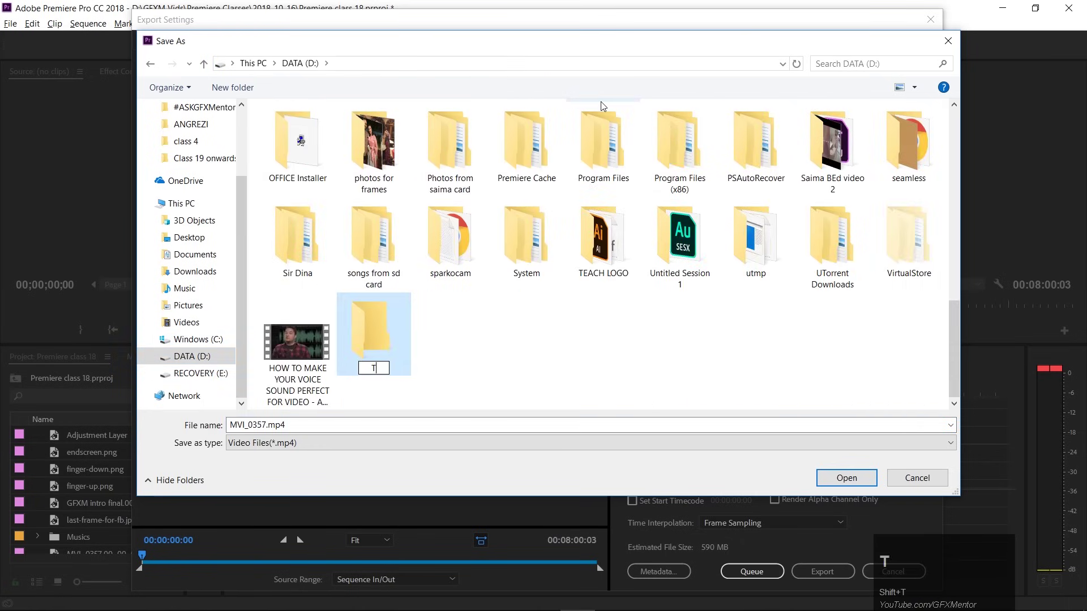
pyautogui.write('est')
pyautogui.press('space')
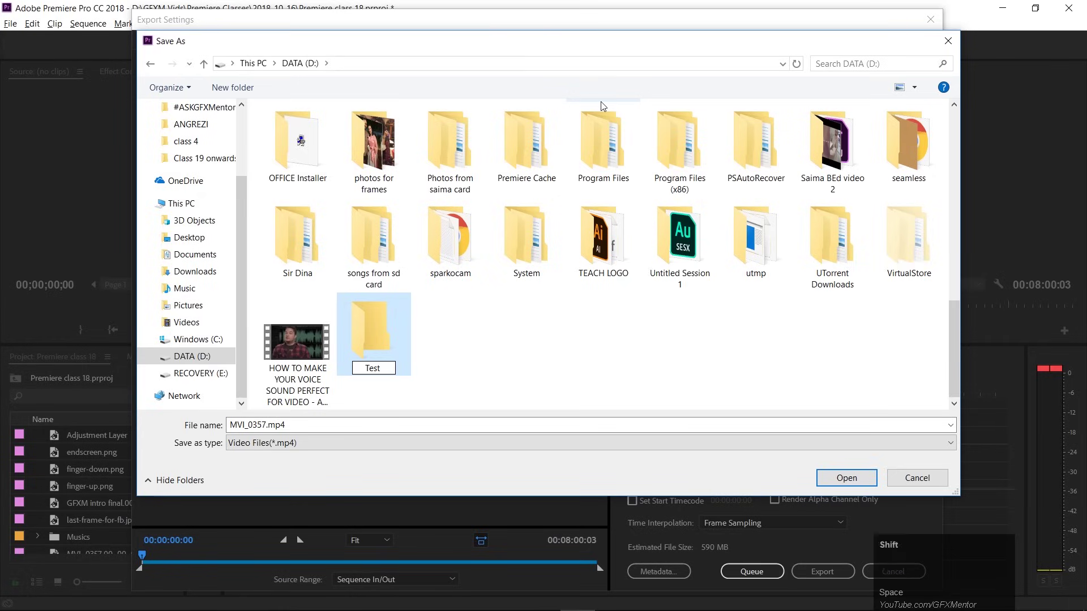
pyautogui.write('ender')
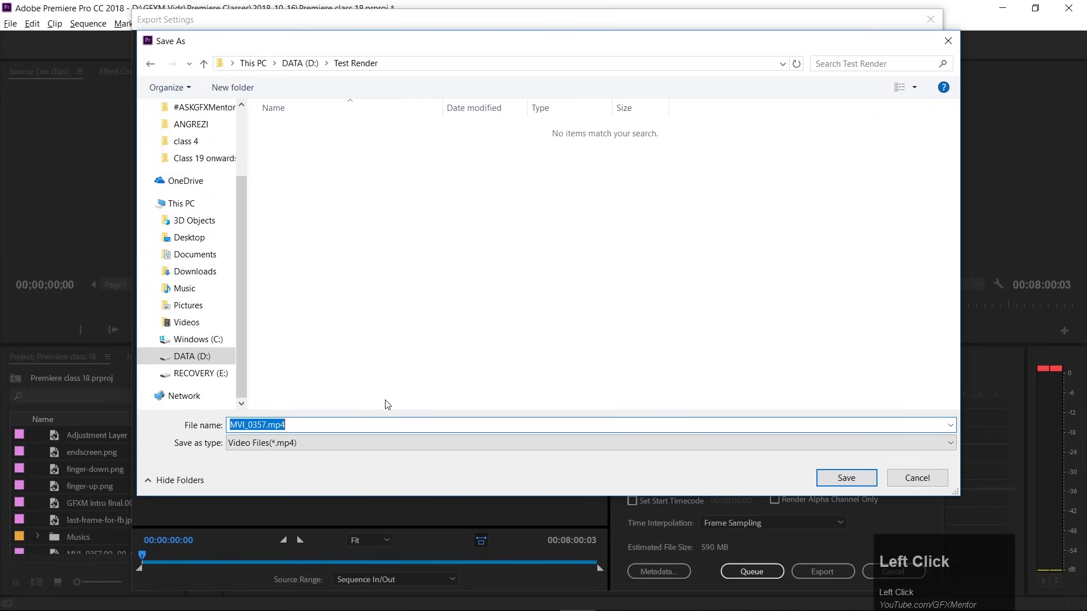
# Name the export 'Testing video 1.mp4' inside D:\Test Render and save the location.
pyautogui.write('es')
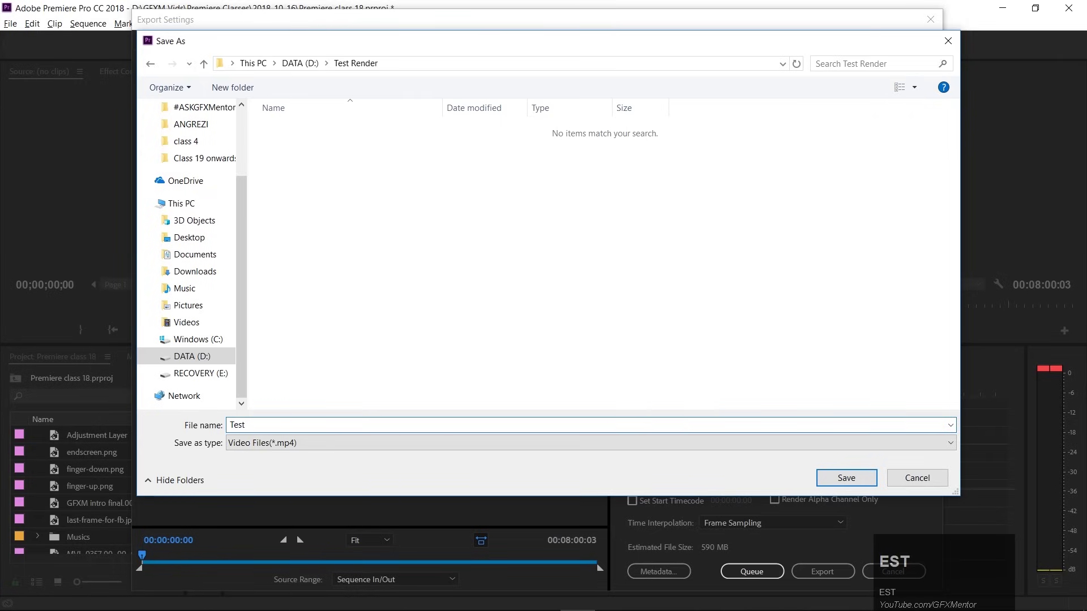
pyautogui.write('TING')
pyautogui.press('space')
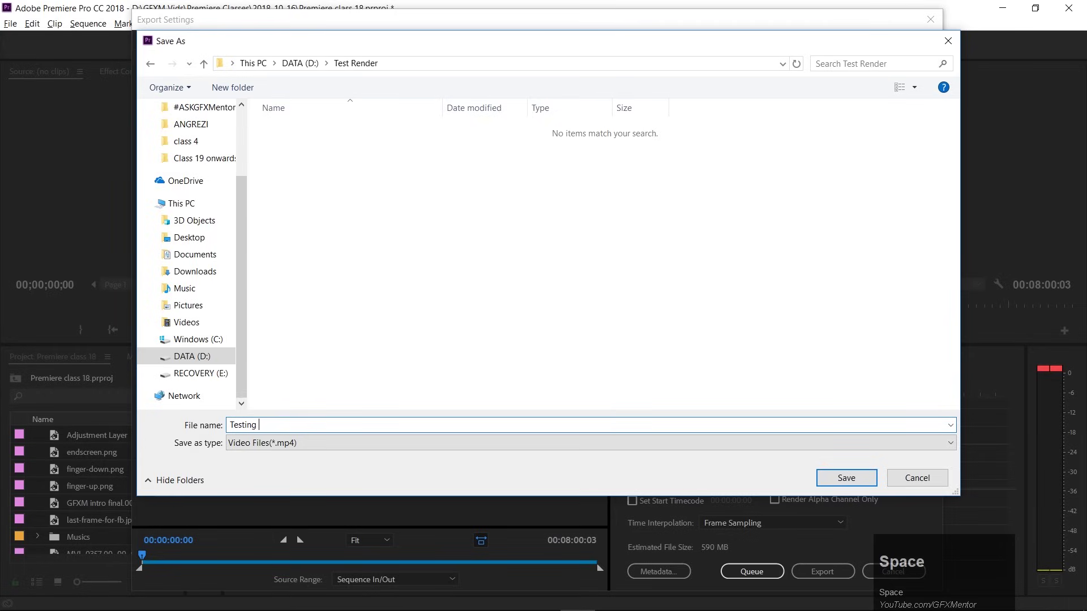
pyautogui.write('video')
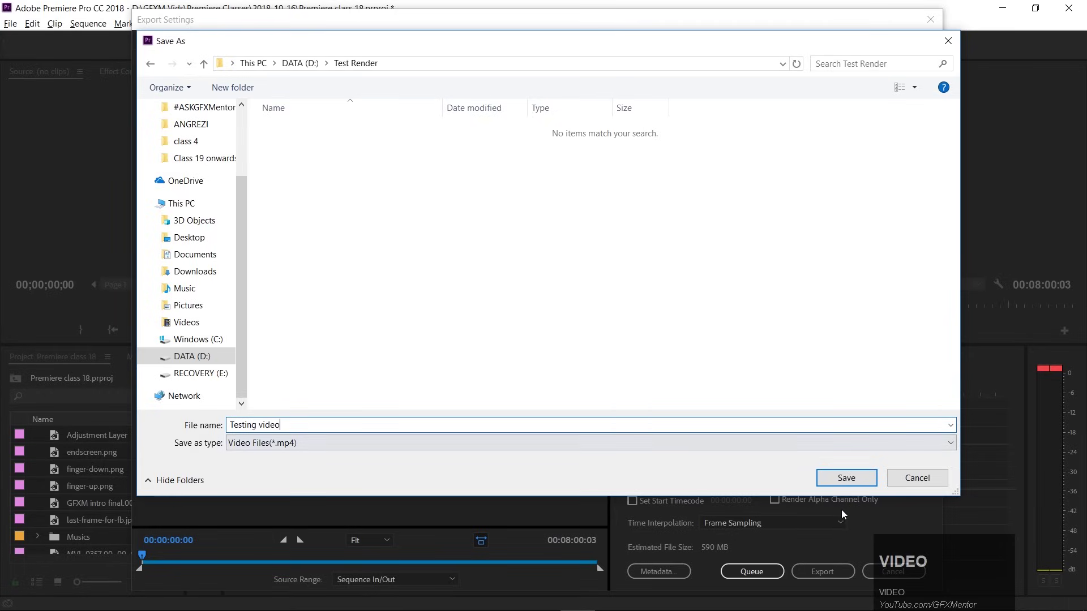
pyautogui.press('space')
pyautogui.press('1')
pyautogui.click(829, 482)
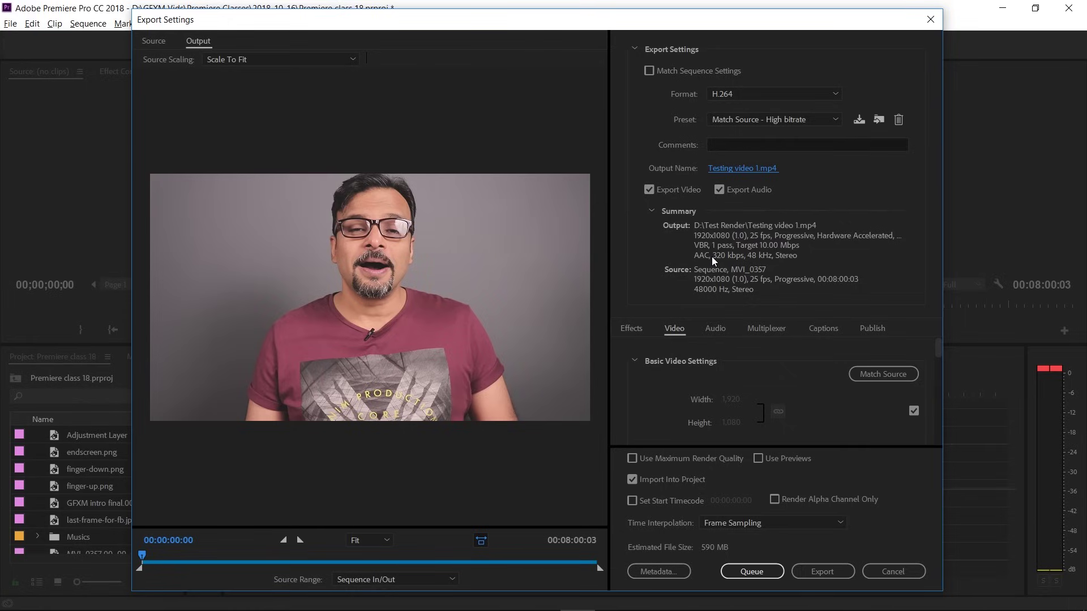
pyautogui.scroll(-3)
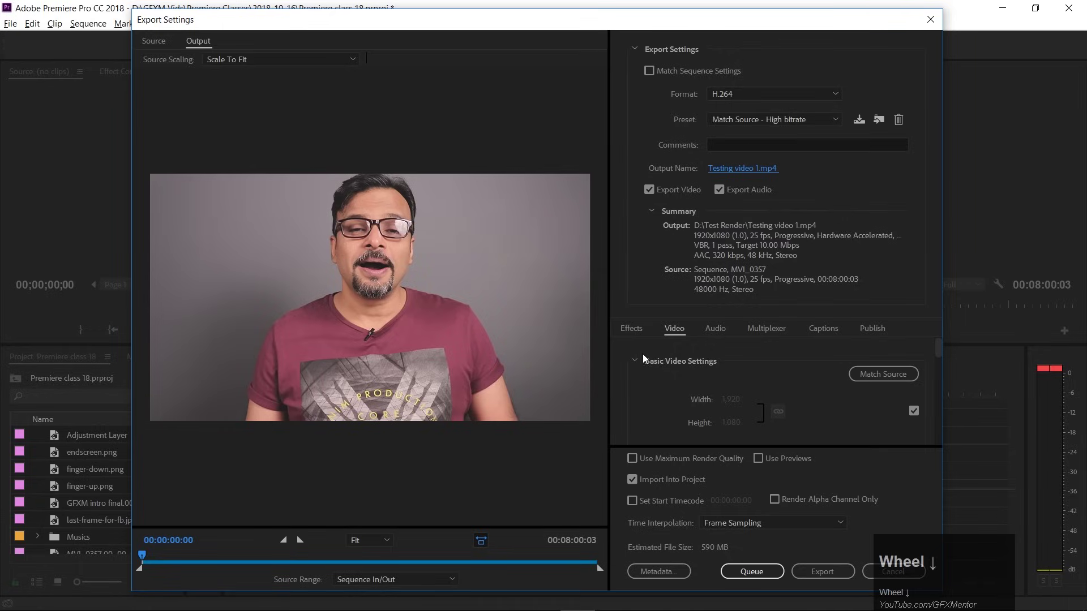
pyautogui.click(636, 330)
pyautogui.scroll(-3)
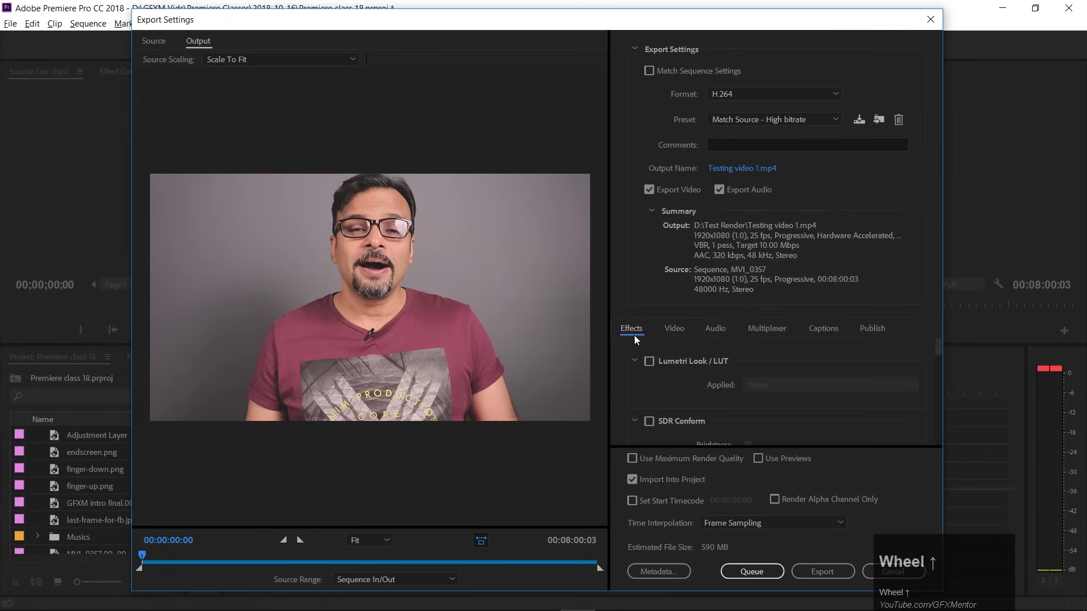
pyautogui.scroll(3)
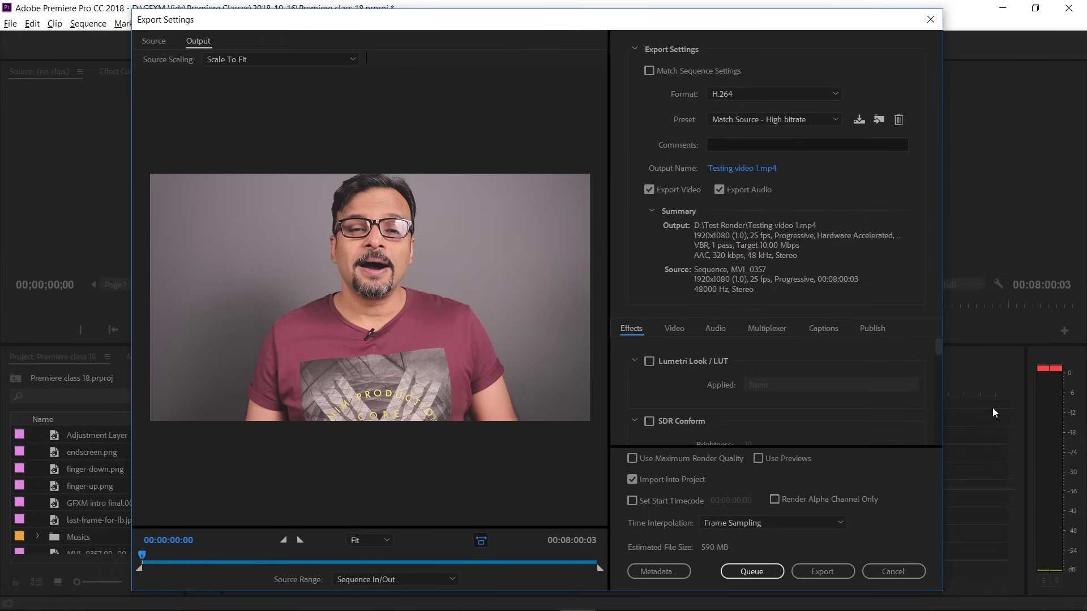
pyautogui.click(668, 328)
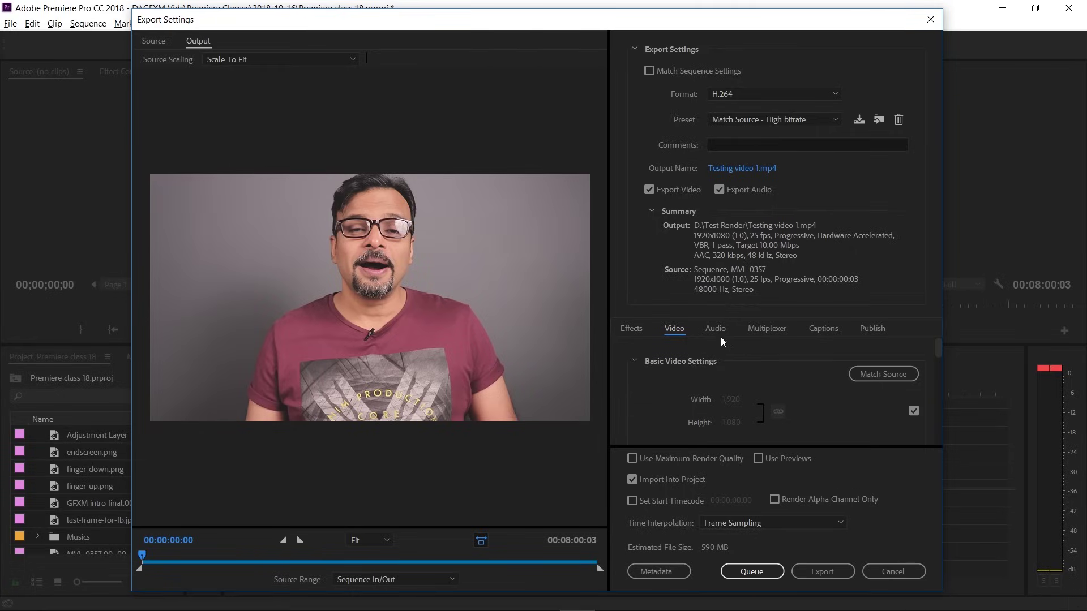
pyautogui.moveTo(940, 350); pyautogui.dragTo(893, 376)
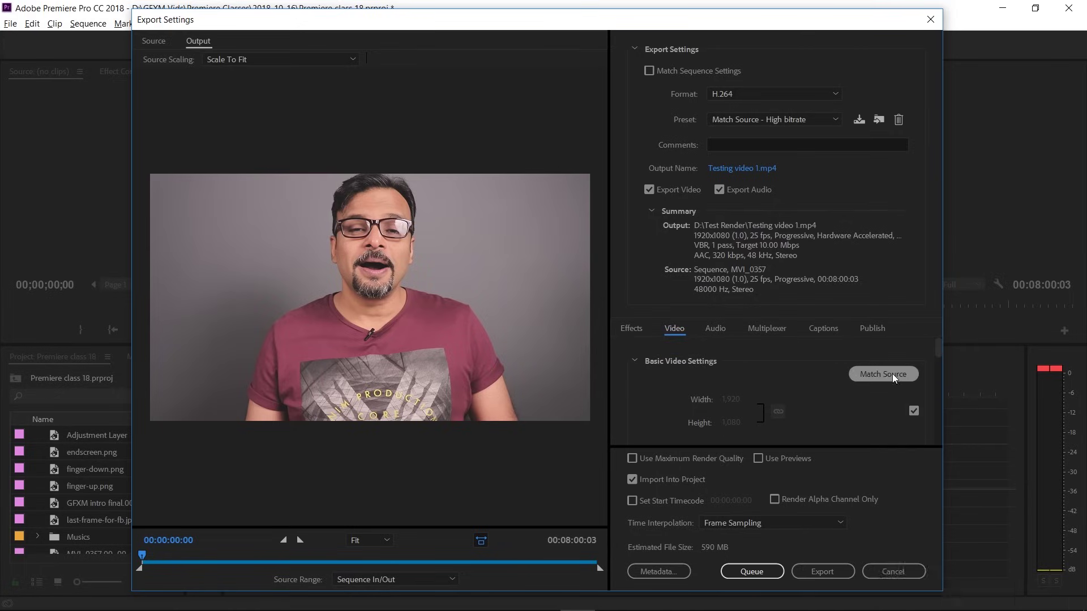
# Match the video settings to source (preset becomes Custom), turn off Render at Maximum Depth, and reach Encoding Settings.
pyautogui.click(894, 376)
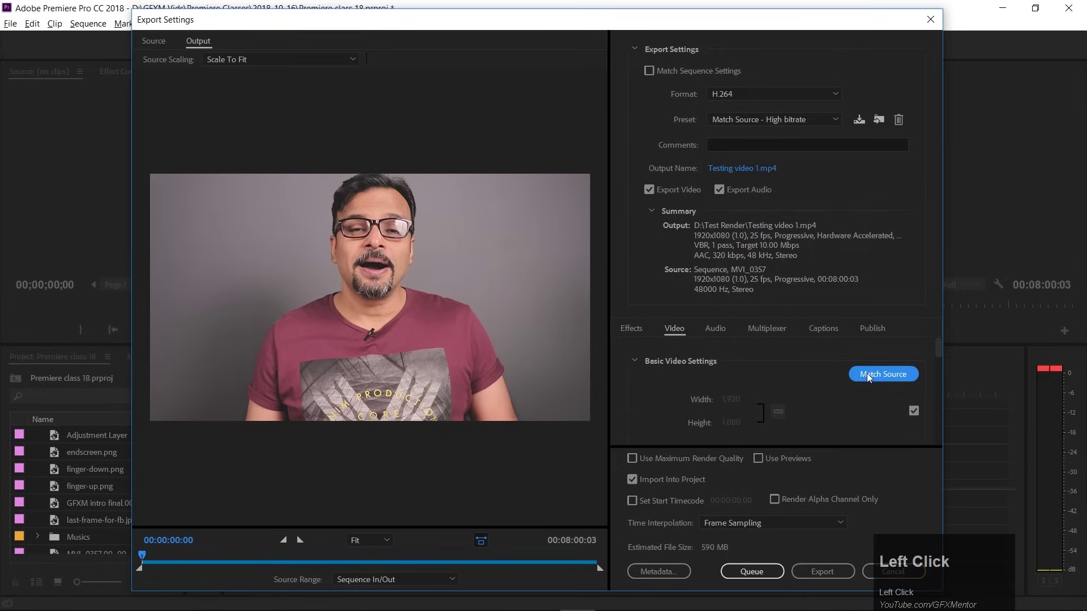
pyautogui.moveTo(941, 345); pyautogui.dragTo(641, 355)
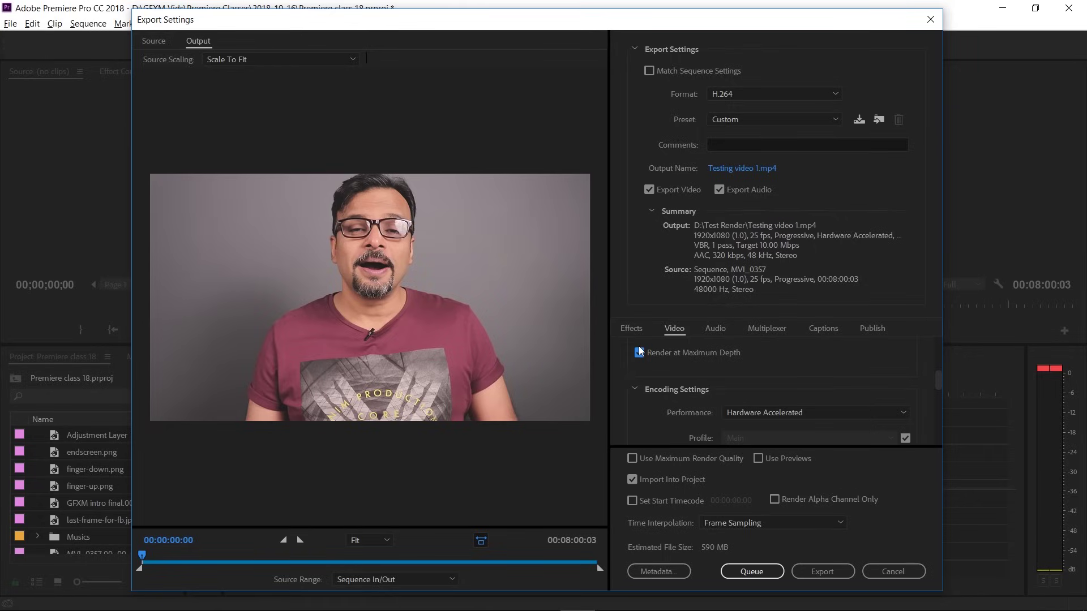
pyautogui.click(640, 355)
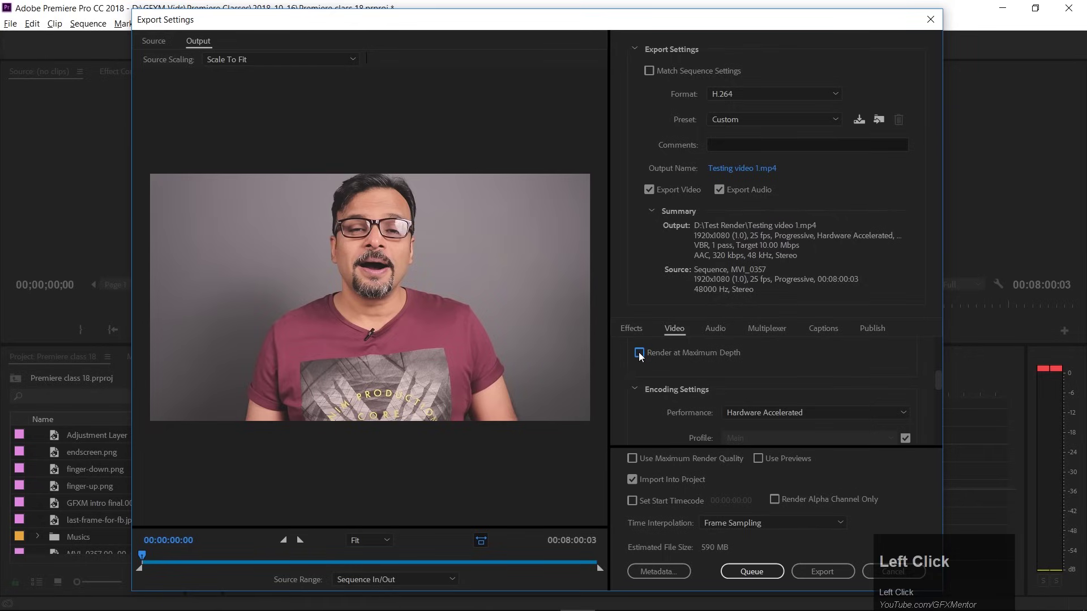
pyautogui.click(640, 359)
pyautogui.scroll(3)
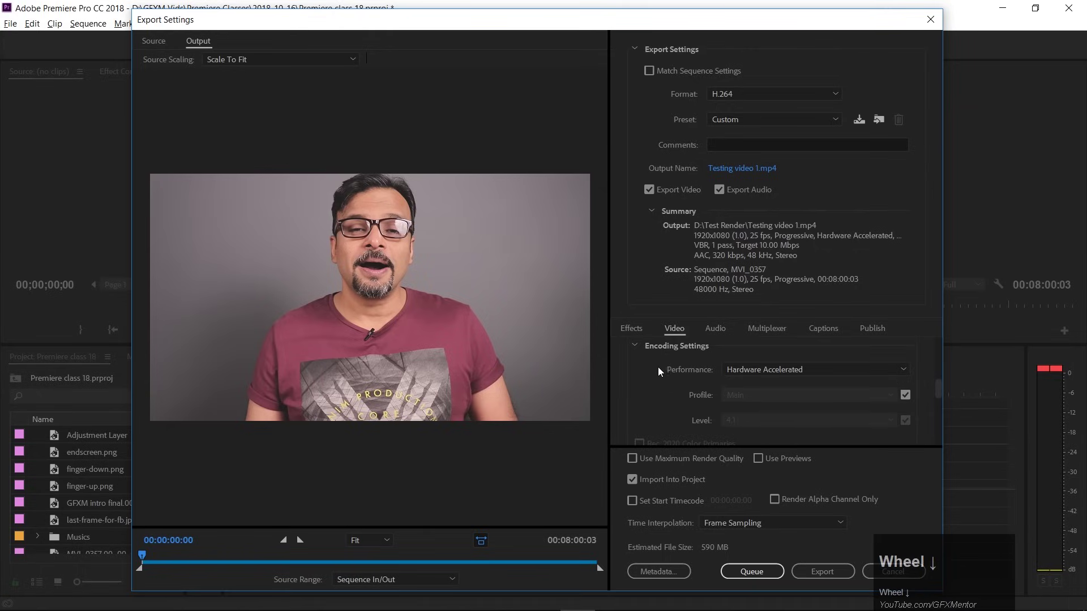
pyautogui.scroll(-3)
# Keep encoding performance at Hardware Accelerated and move further down the Video settings.
pyautogui.click(825, 376)
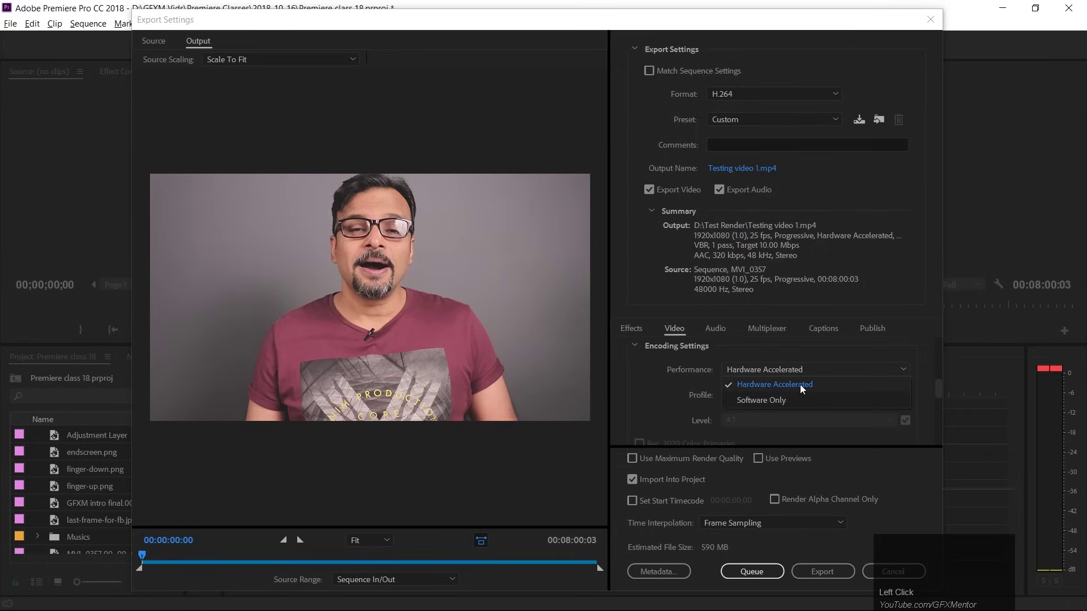
pyautogui.click(802, 387)
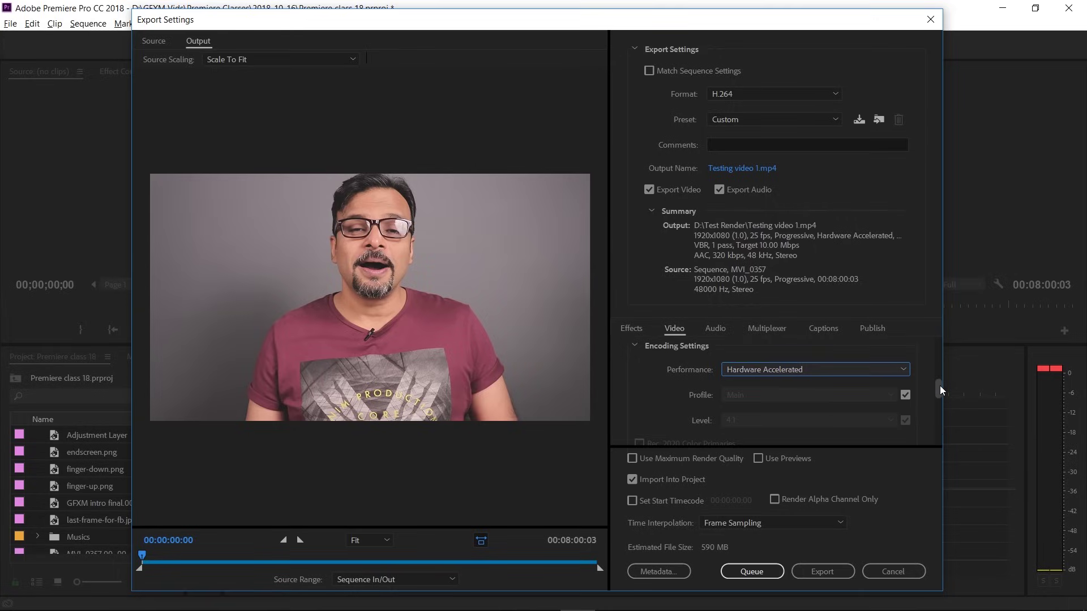
pyautogui.moveTo(941, 389); pyautogui.dragTo(806, 370)
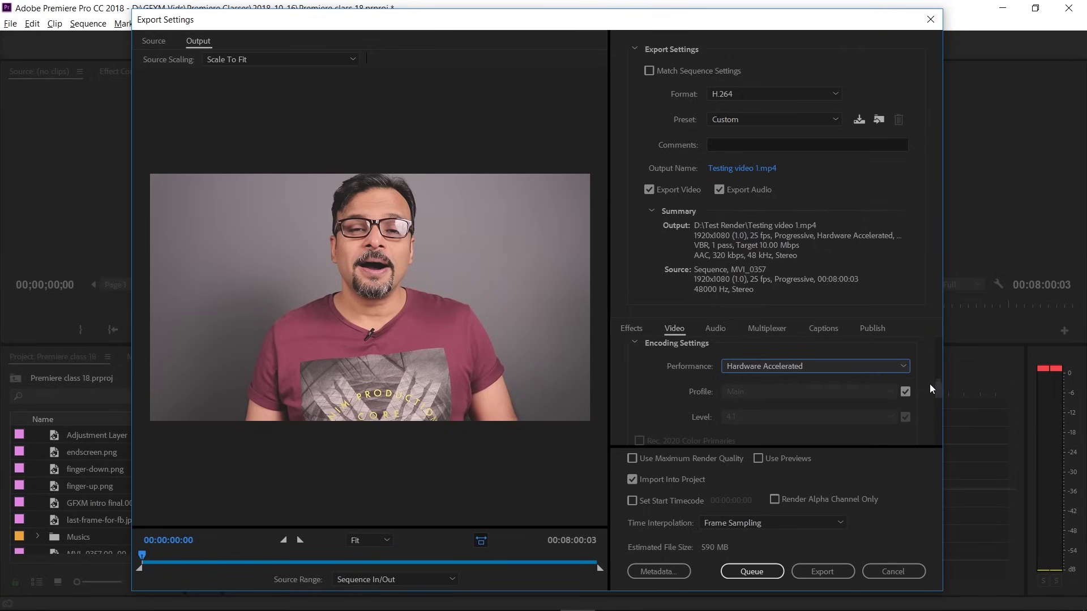
# Bring the Bitrate Settings into view, showing VBR, 1 pass with a 10 Mbps target.
pyautogui.moveTo(942, 390); pyautogui.dragTo(914, 450)
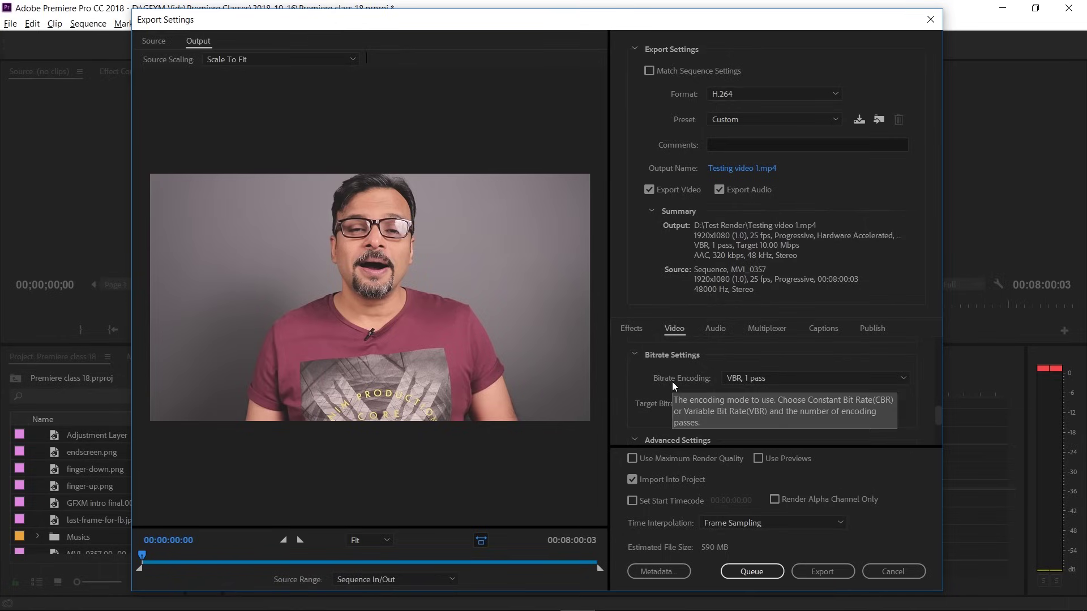
pyautogui.click(783, 385)
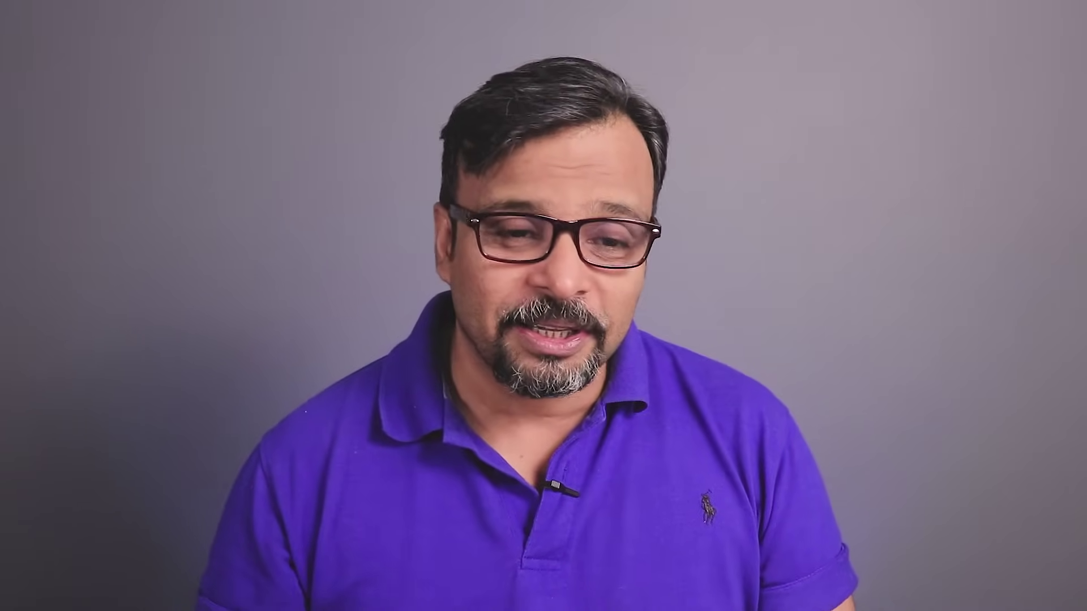
# Drag the Target Bitrate slider up toward its 50 Mbps maximum, raising the estimated file size.
pyautogui.moveTo(944, 417); pyautogui.dragTo(760, 396)
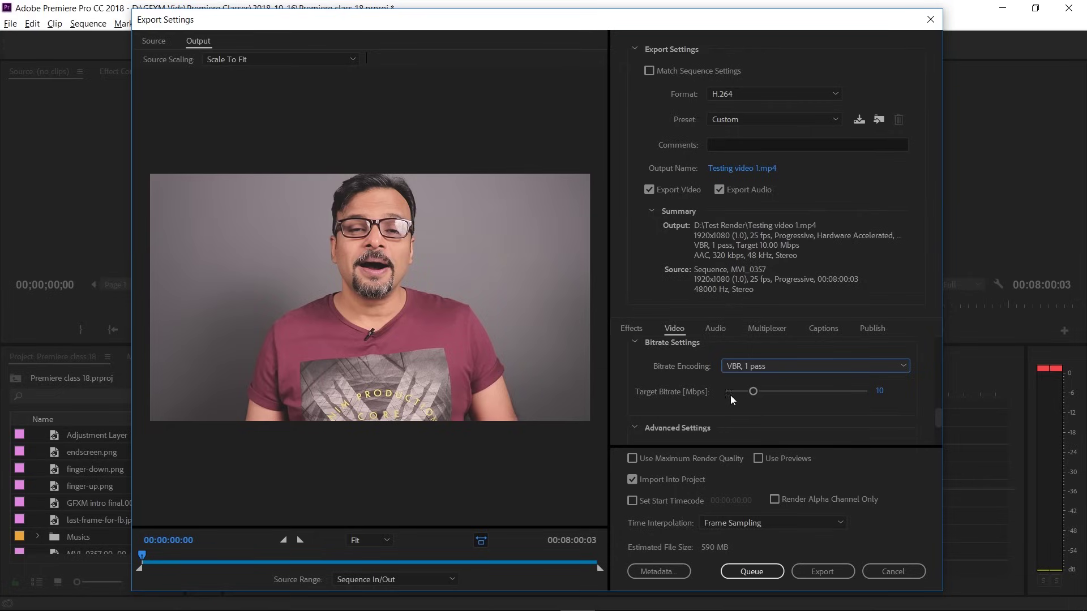
pyautogui.moveTo(762, 397); pyautogui.dragTo(760, 393)
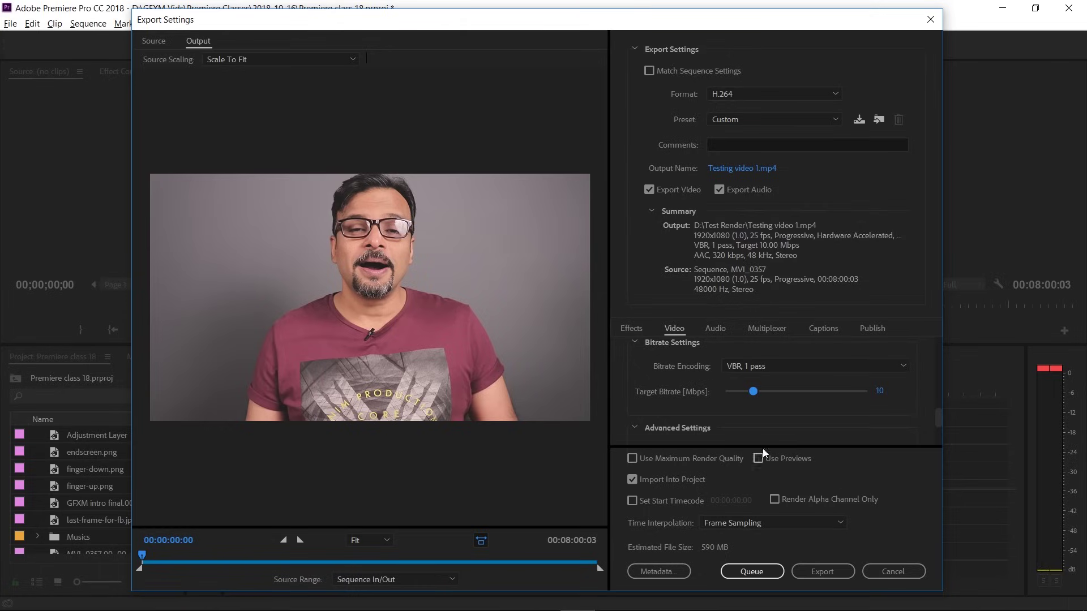
pyautogui.moveTo(760, 397); pyautogui.dragTo(734, 517)
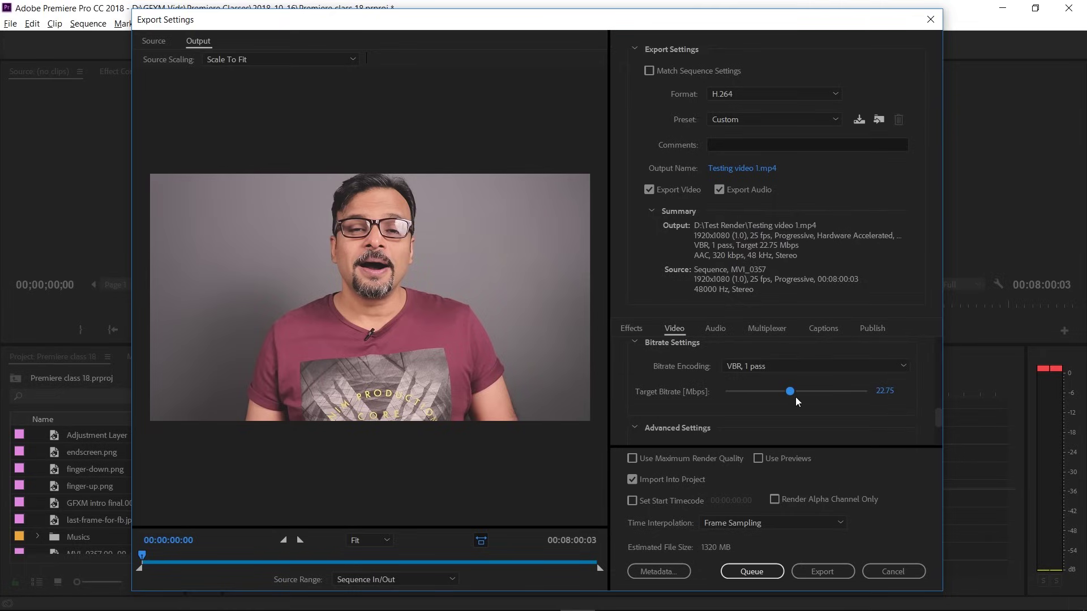
# Drag the bitrate back down near 10 Mbps, then clear the value field and start entering 10.
pyautogui.click(797, 397)
pyautogui.moveTo(798, 397); pyautogui.dragTo(874, 396)
pyautogui.moveTo(874, 395); pyautogui.dragTo(898, 394)
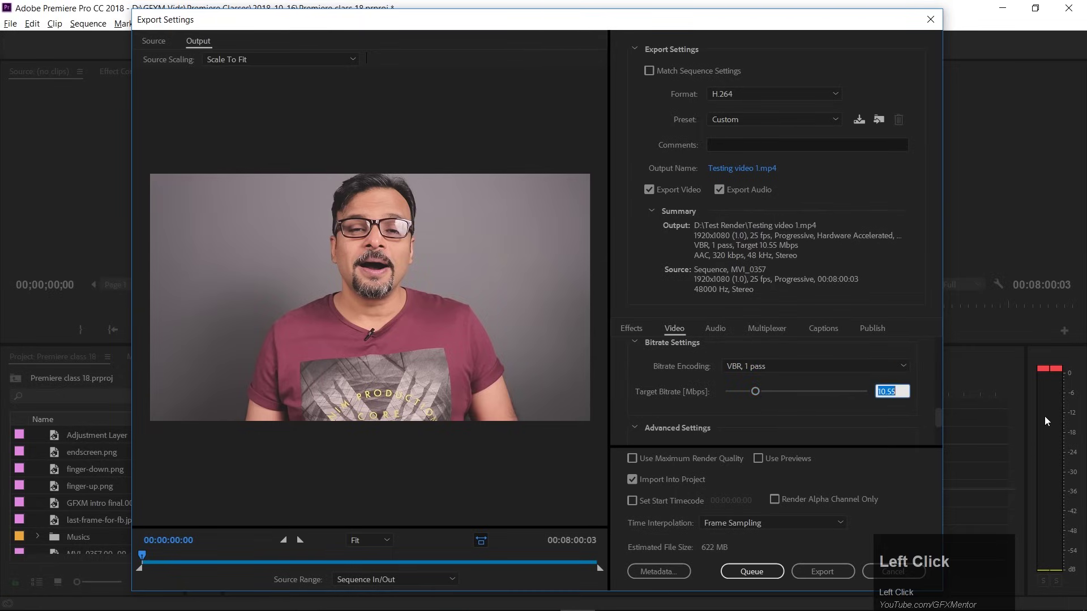
pyautogui.press('BackSpace')
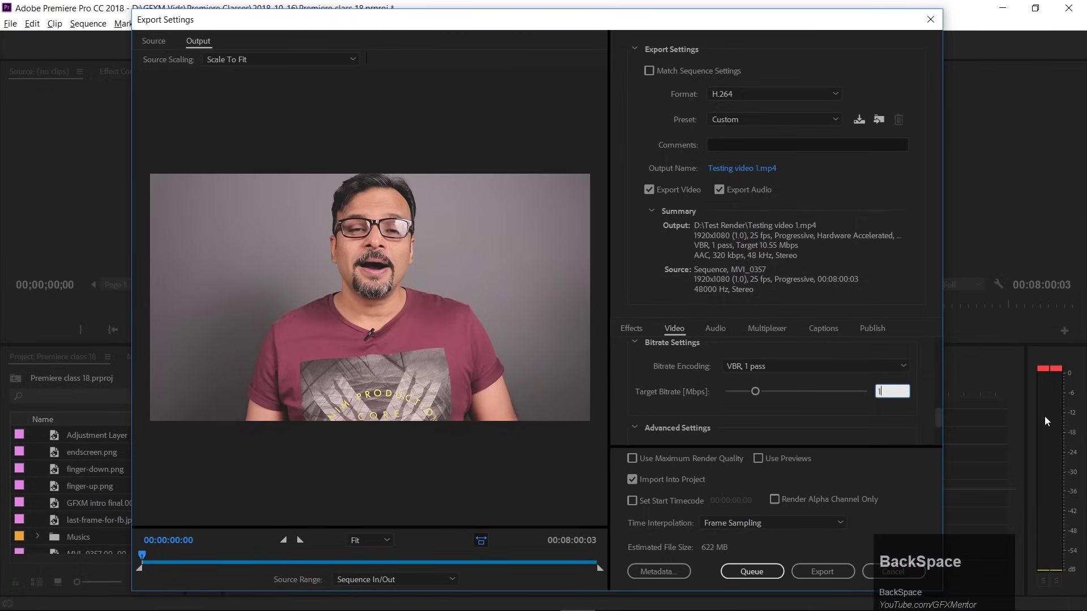
pyautogui.write('1')
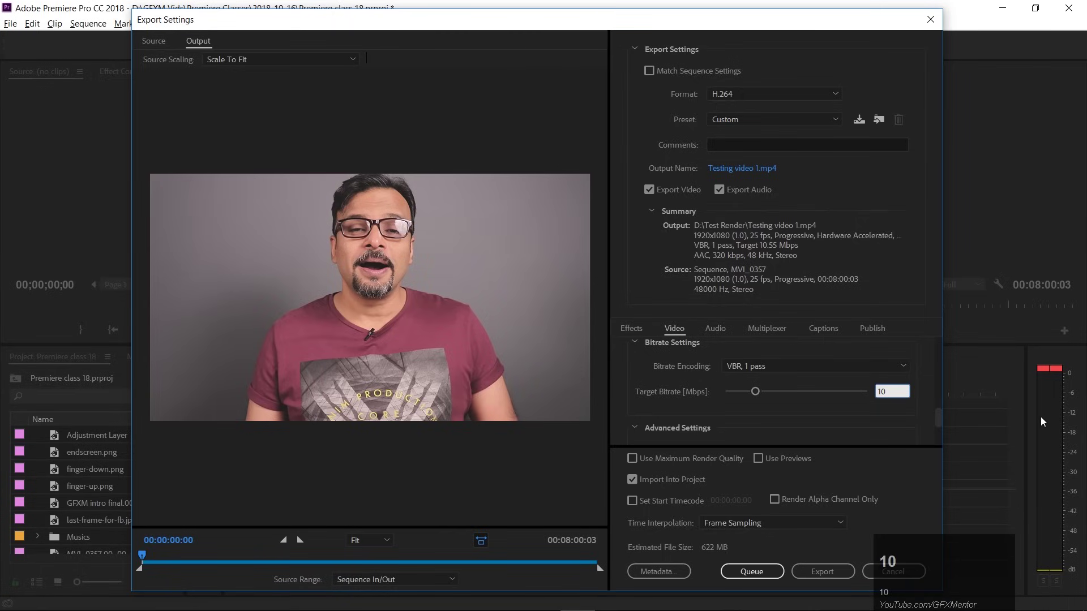
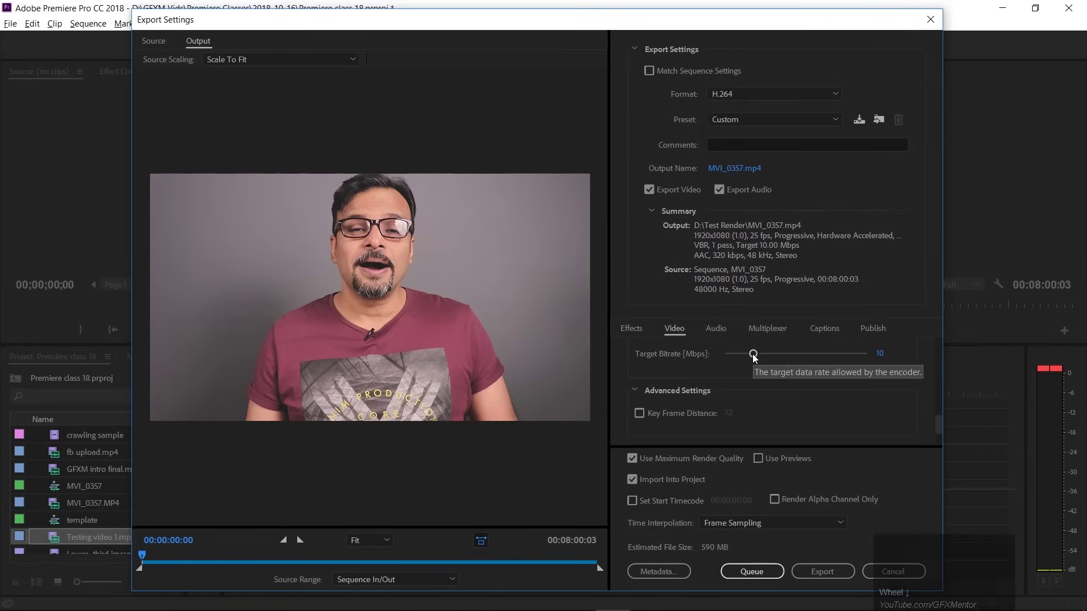
# Enter a Target Bitrate of exactly 10 Mbps, returning the estimated file size to 590 MB.
pyautogui.moveTo(754, 357); pyautogui.dragTo(696, 472)
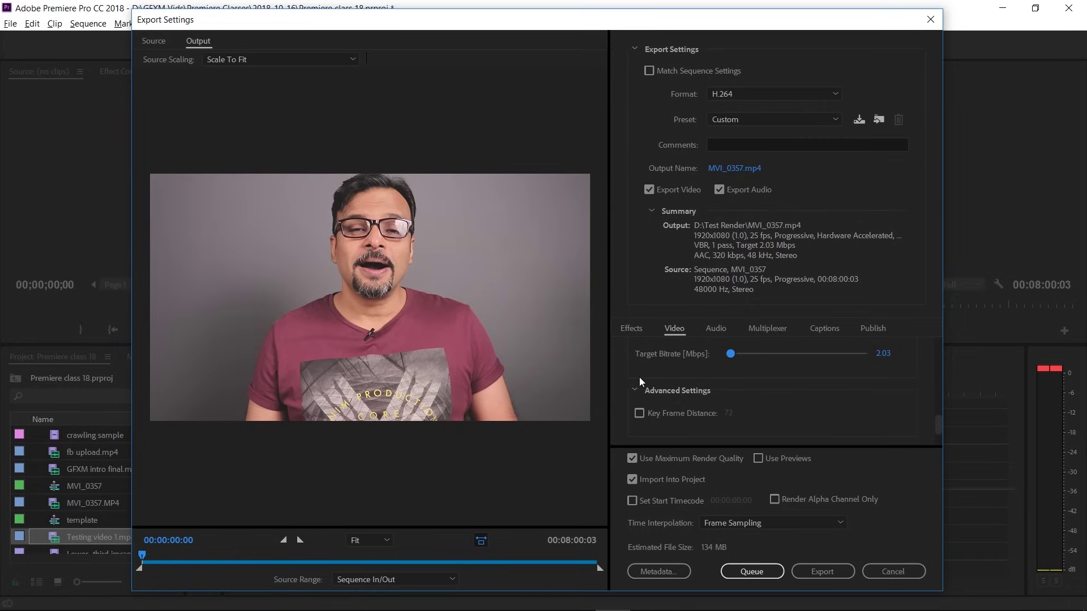
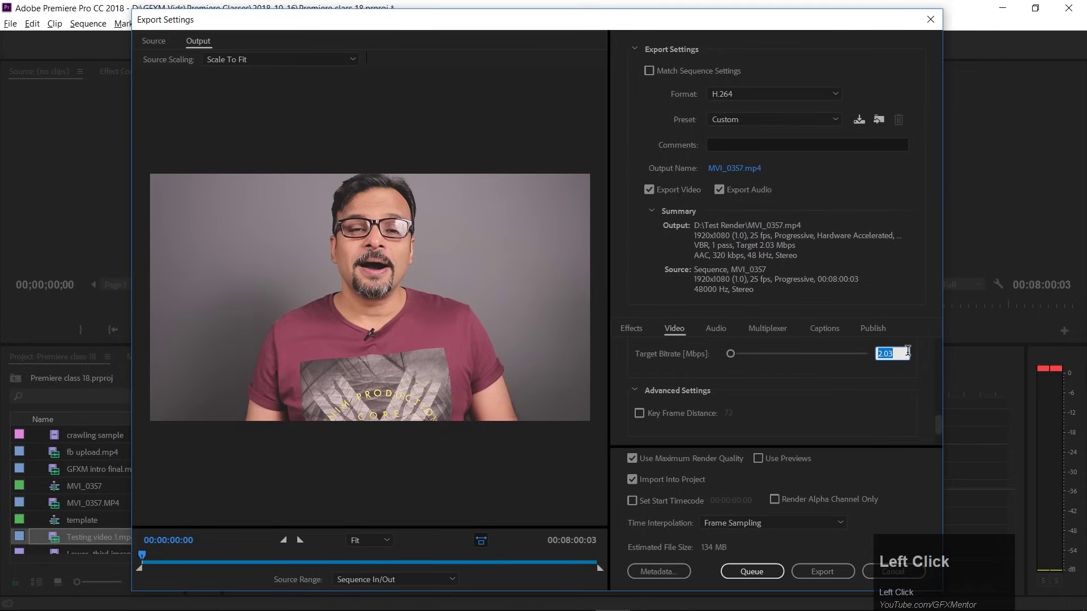
pyautogui.write('10')
pyautogui.press('Tab')
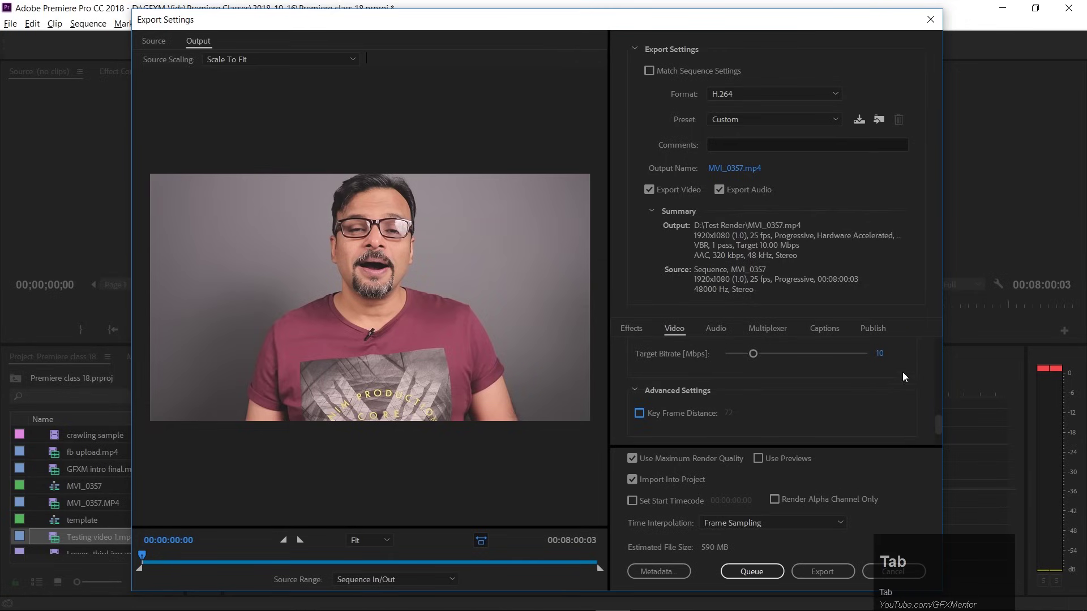